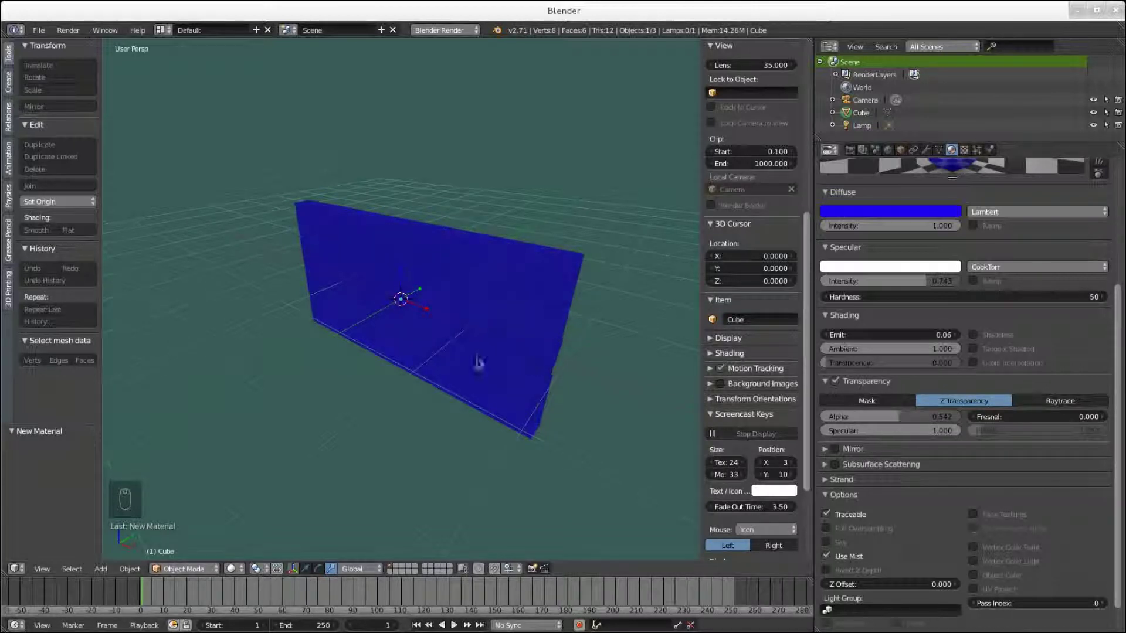
Orbit the viewport around the blue panel to look at its front face.
left_click_drag(484, 397, 415, 370)
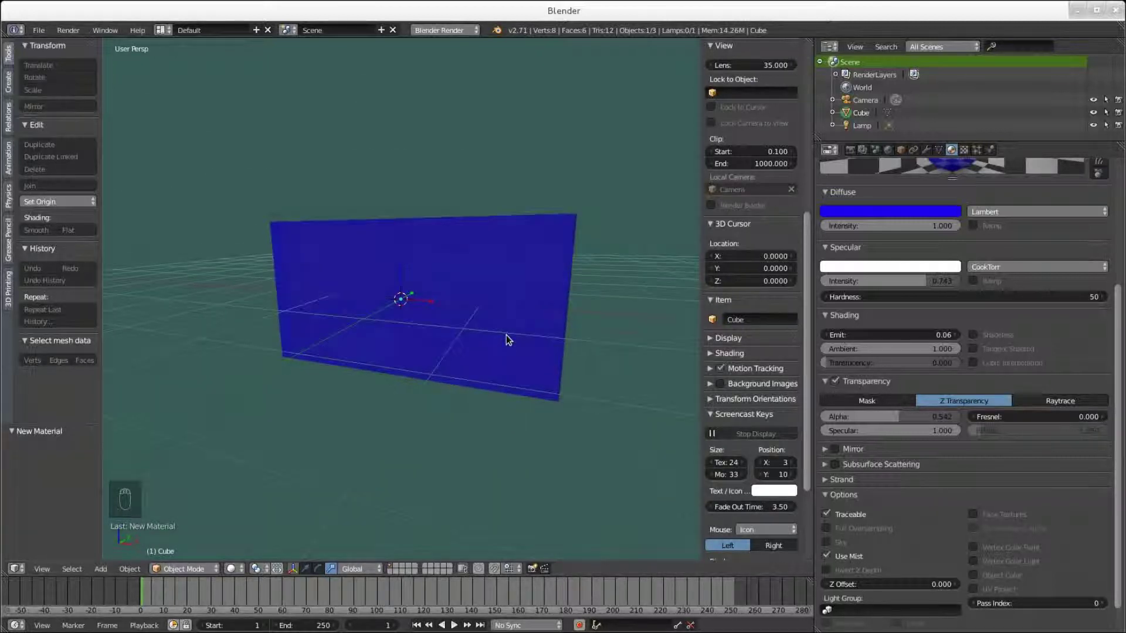
left_click_drag(446, 403, 431, 361)
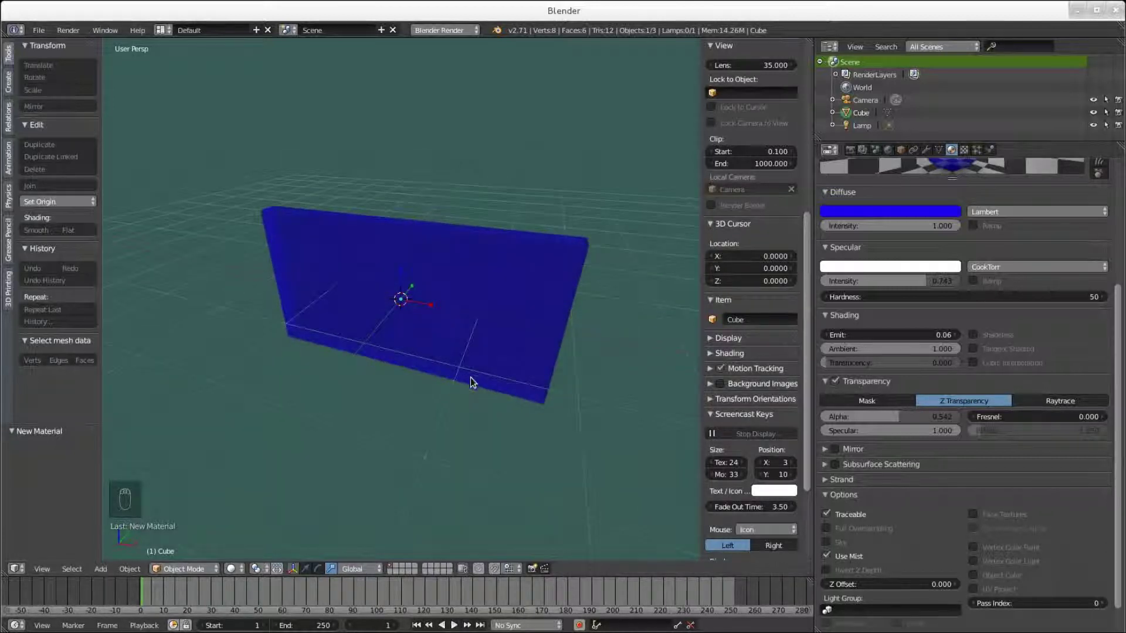
Add a mesh plane, stand it upright 90° on X and slide it along Y in front of the blue panel.
key("shift+a")
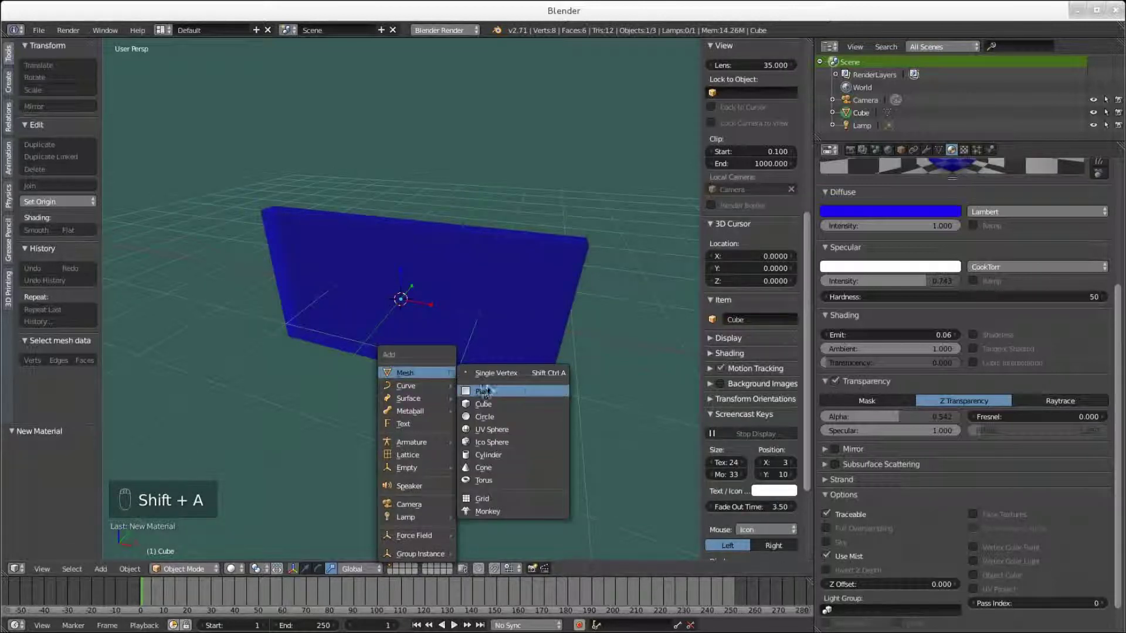
left_click_drag(420, 397, 322, 574)
left_click_drag(322, 574, 468, 354)
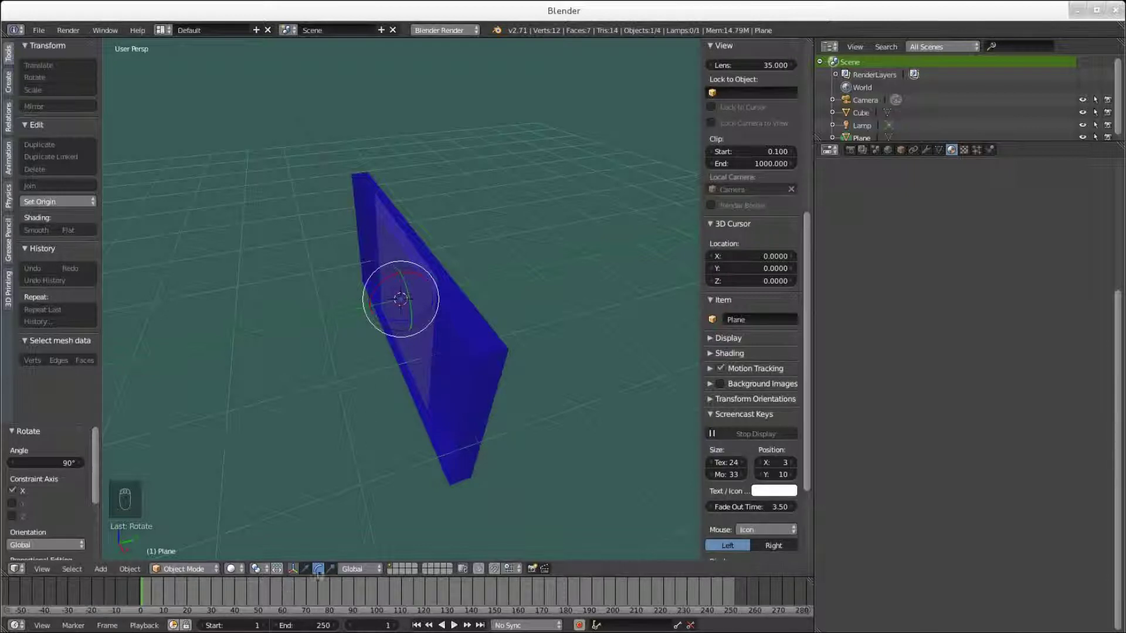
left_click_drag(308, 574, 481, 281)
middle_click(590, 320)
left_click_drag(481, 281, 576, 304)
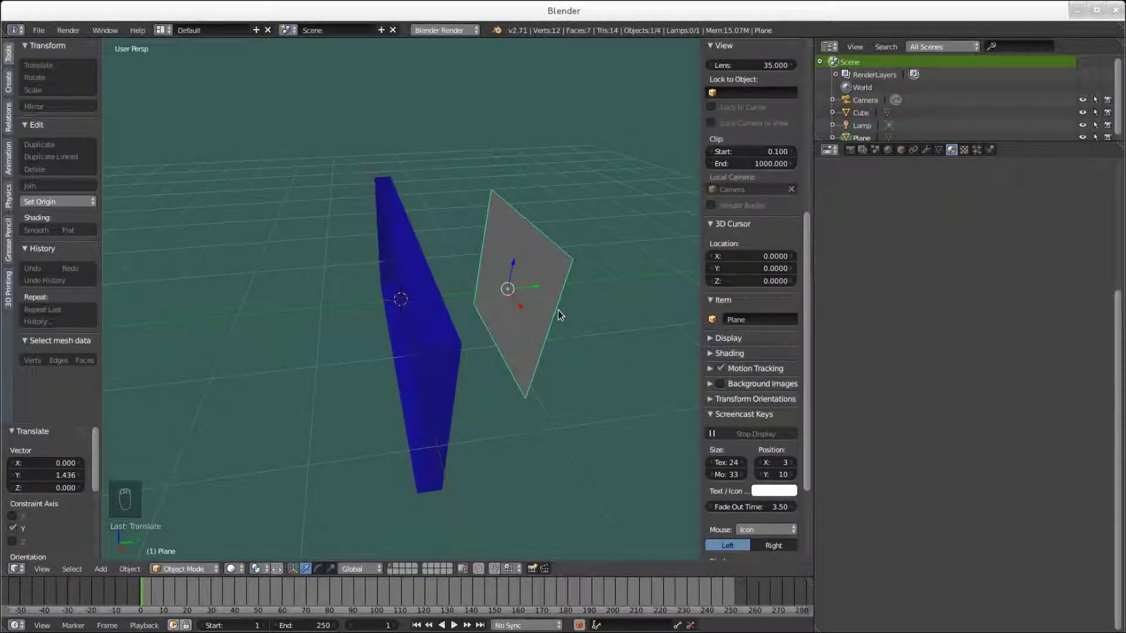
Round the plane into a disc with level-3 subdivision, apply the modifier and select all its geometry in Edit Mode.
key("ctrl+1")
key("ctrl+2")
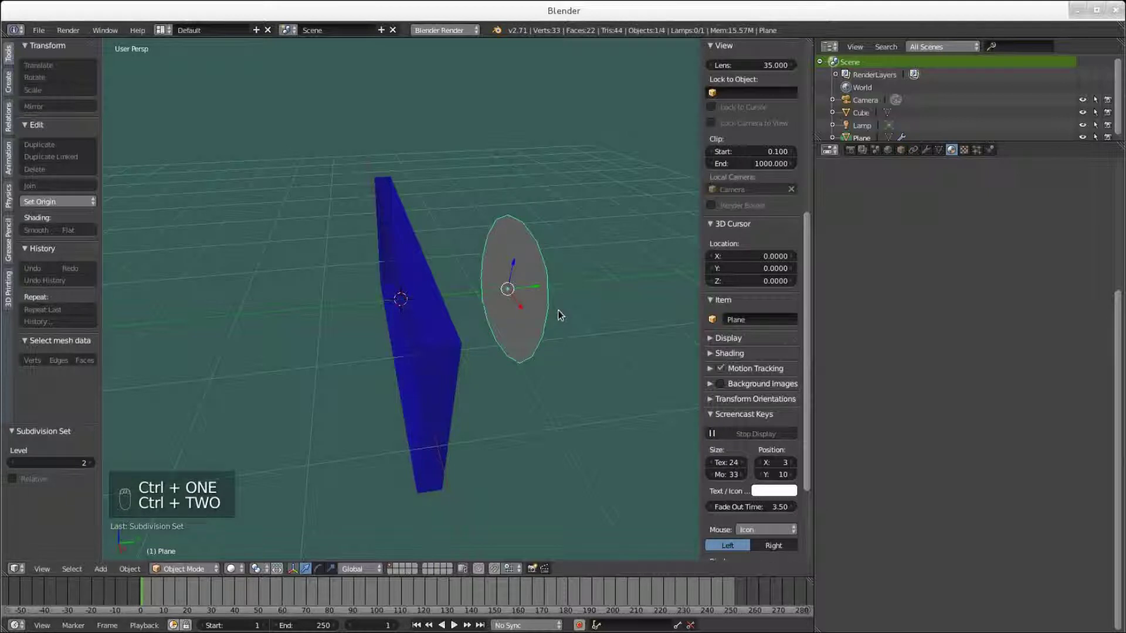
key("ctrl+3")
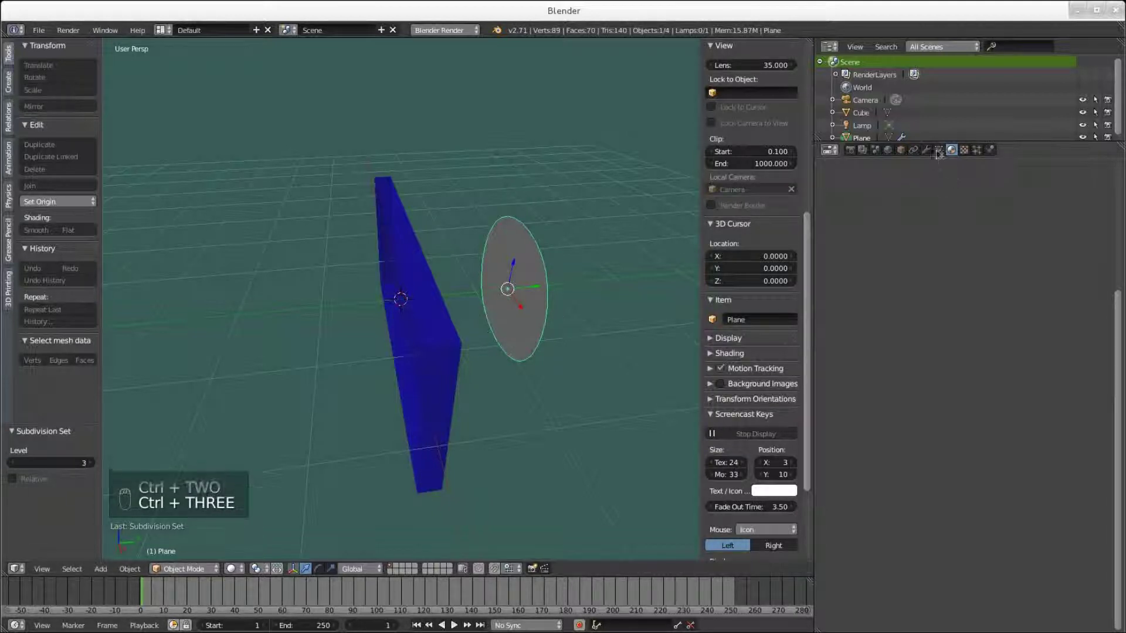
left_click_drag(931, 153, 554, 299)
left_click_drag(553, 298, 552, 313)
key("Tab")
right_click(482, 333)
key("g")
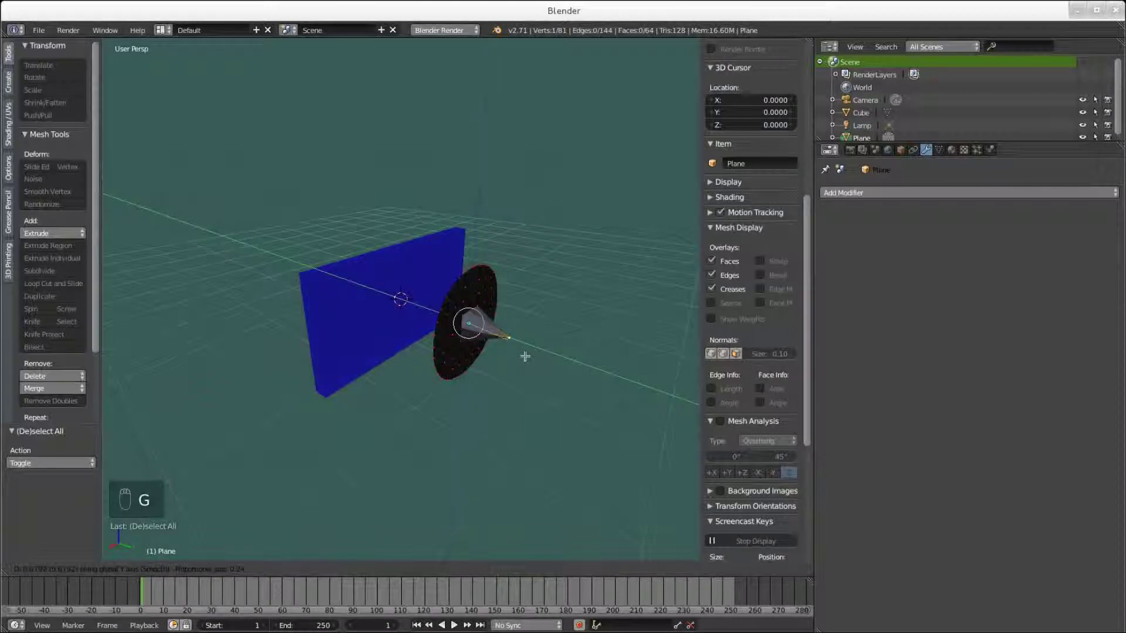
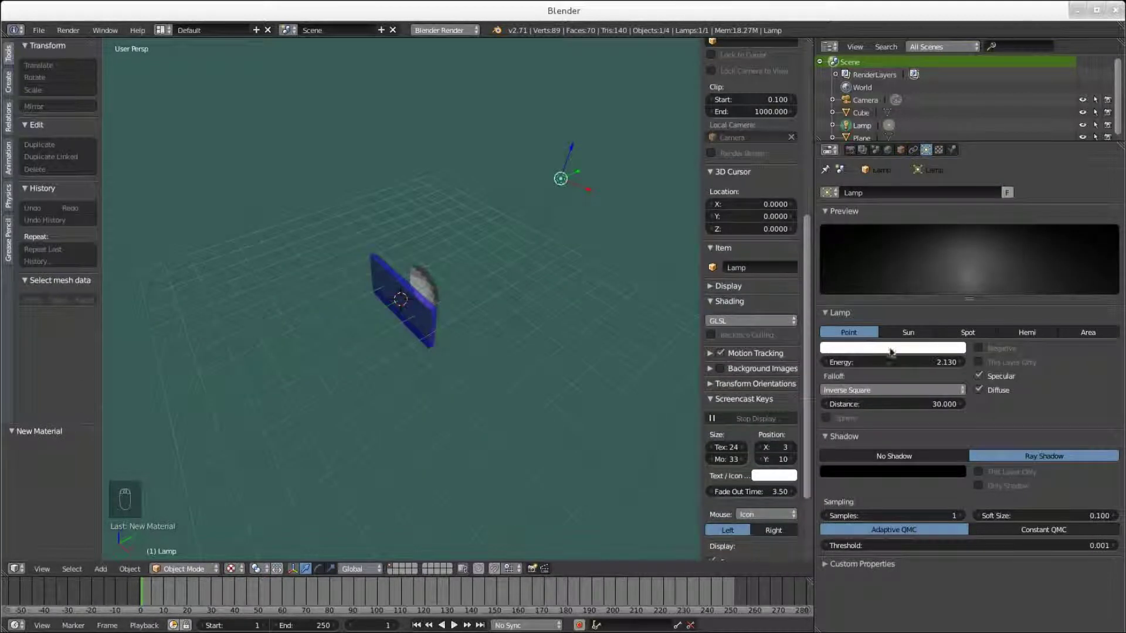
Try the lamp as Sun, set it back to Point, and move it closer to the panel.
left_click_drag(907, 336, 544, 250)
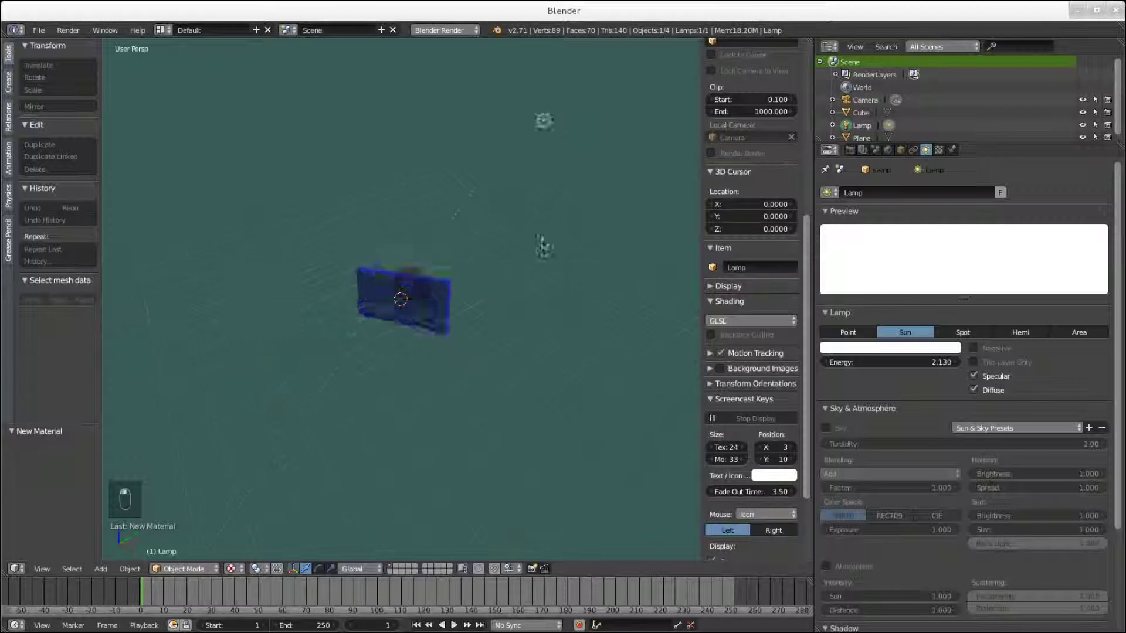
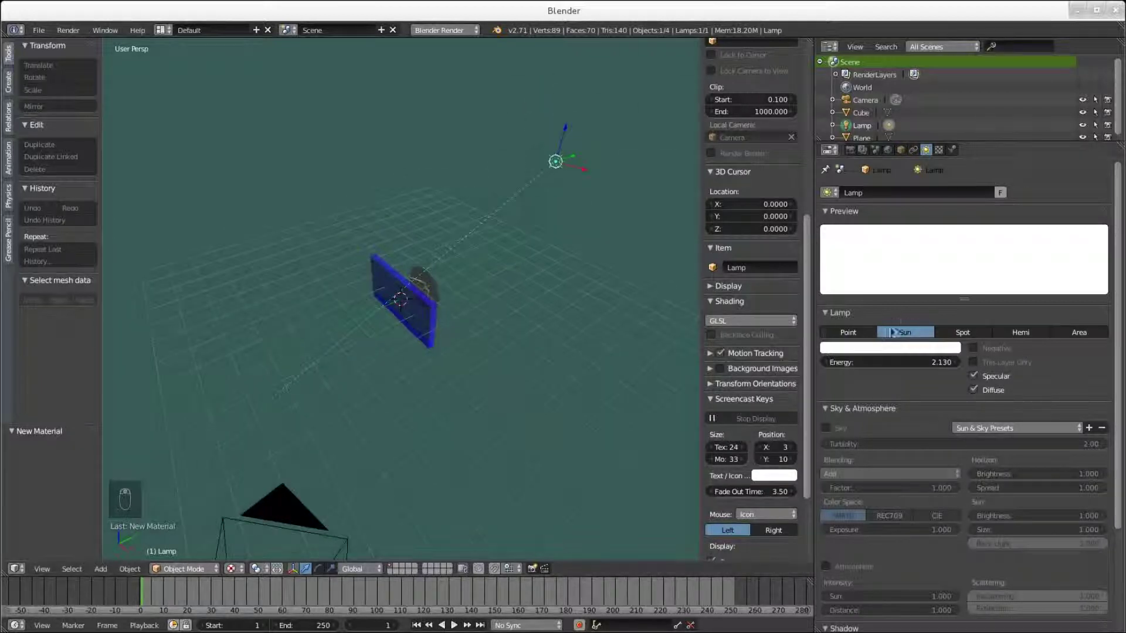
left_click_drag(851, 333, 211, 207)
right_click(211, 207)
middle_click(352, 251)
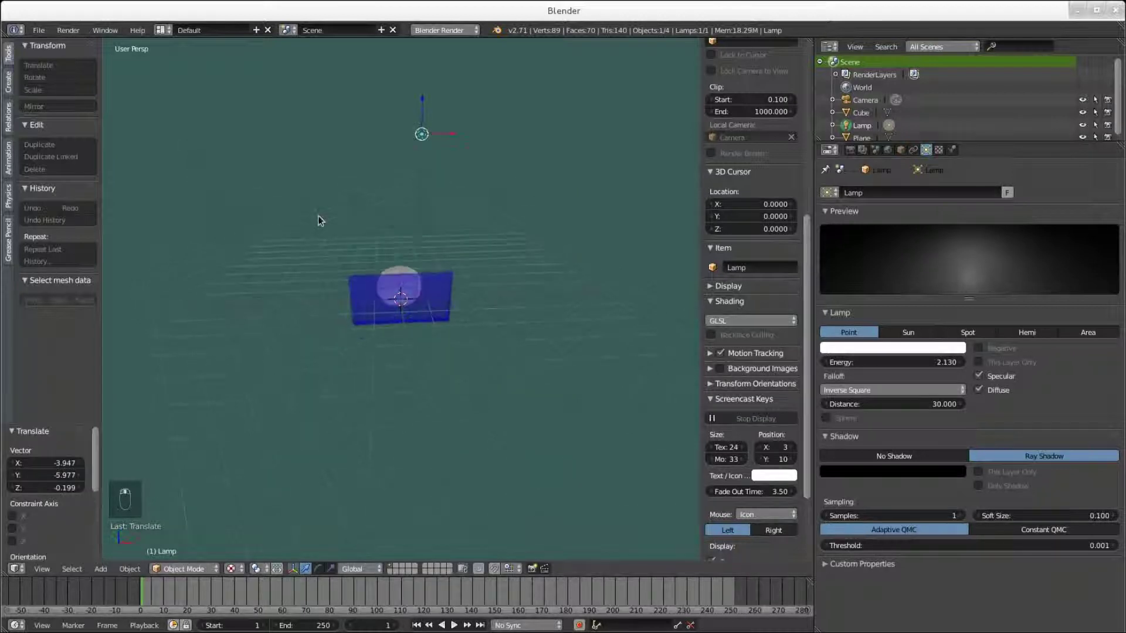
left_click_drag(420, 140, 207, 200)
left_click_drag(379, 290, 435, 305)
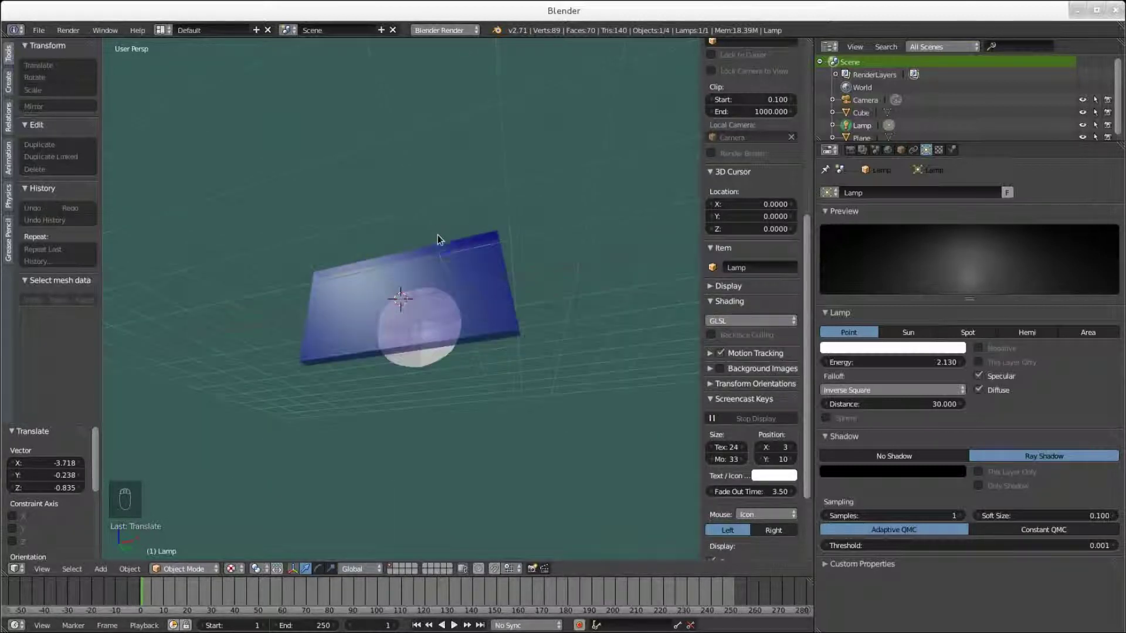
Place the 3D cursor at a spot below the blue panel, facing the panel front-on.
scroll("down", 3)
left_click_drag(400, 359, 409, 350)
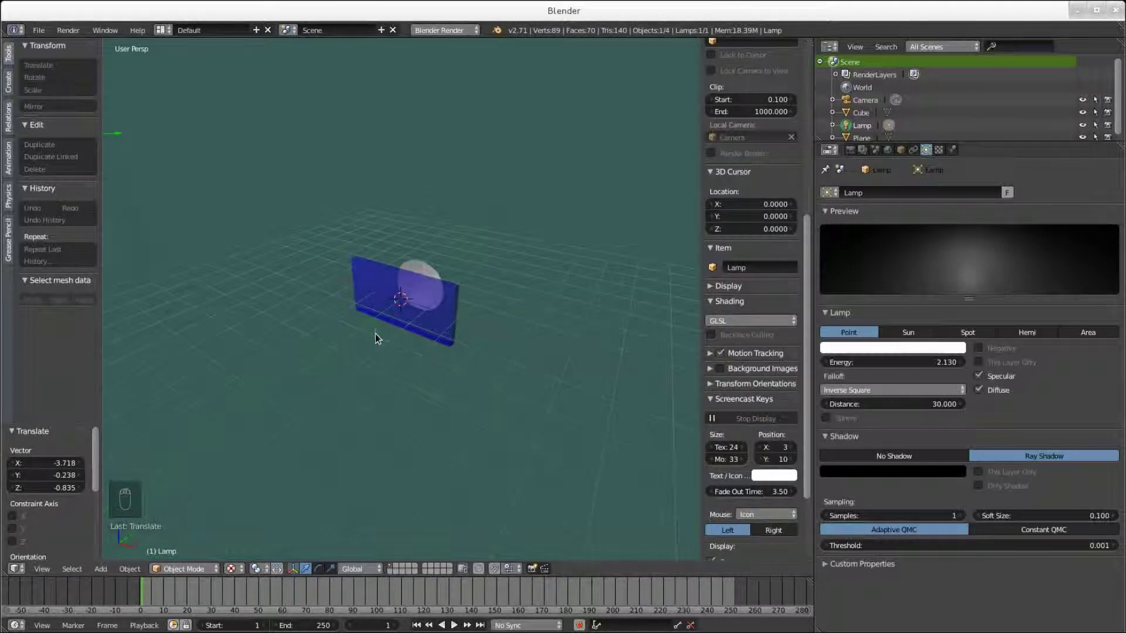
left_click_drag(321, 385, 426, 387)
left_click_drag(320, 378, 417, 351)
left_click_drag(412, 310, 302, 333)
middle_click(302, 333)
left_click_drag(275, 307, 396, 357)
middle_click(396, 357)
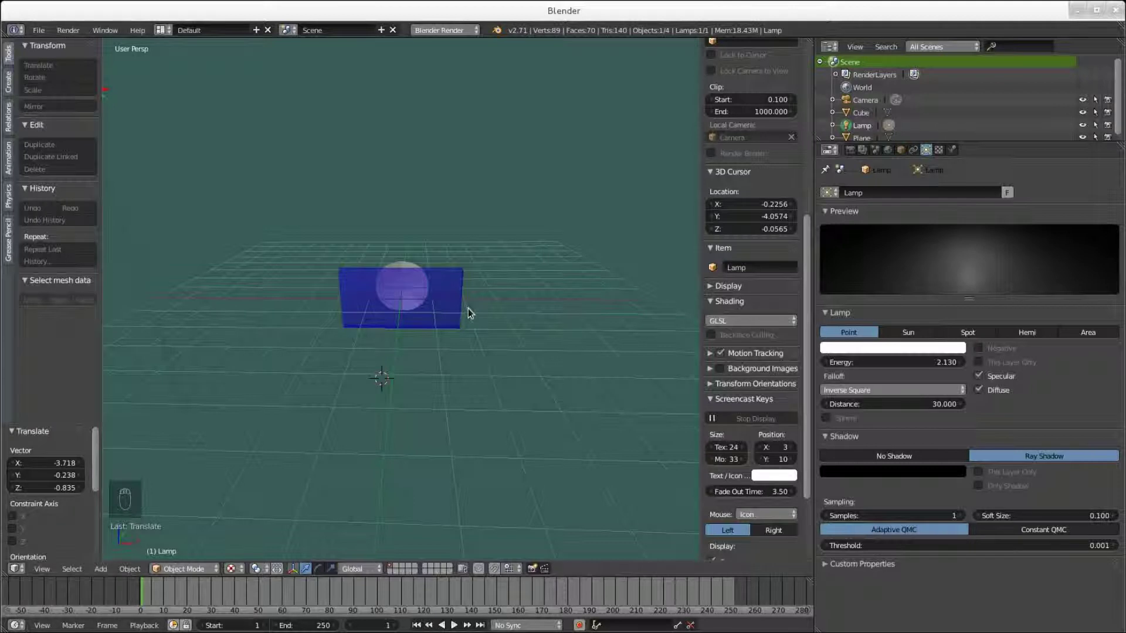
left_click_drag(475, 369, 467, 362)
Add a Spot lamp tilted 90° on X toward the panel, scaled to about 0.26, with No Shadow.
key("shift+a")
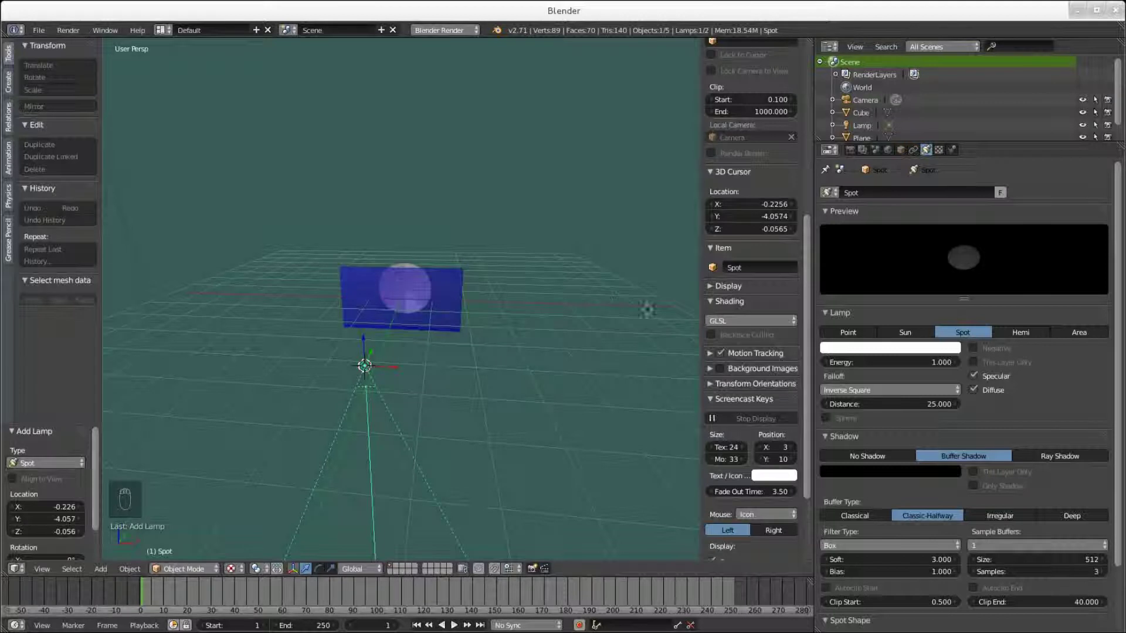
left_click_drag(741, 79, 744, 146)
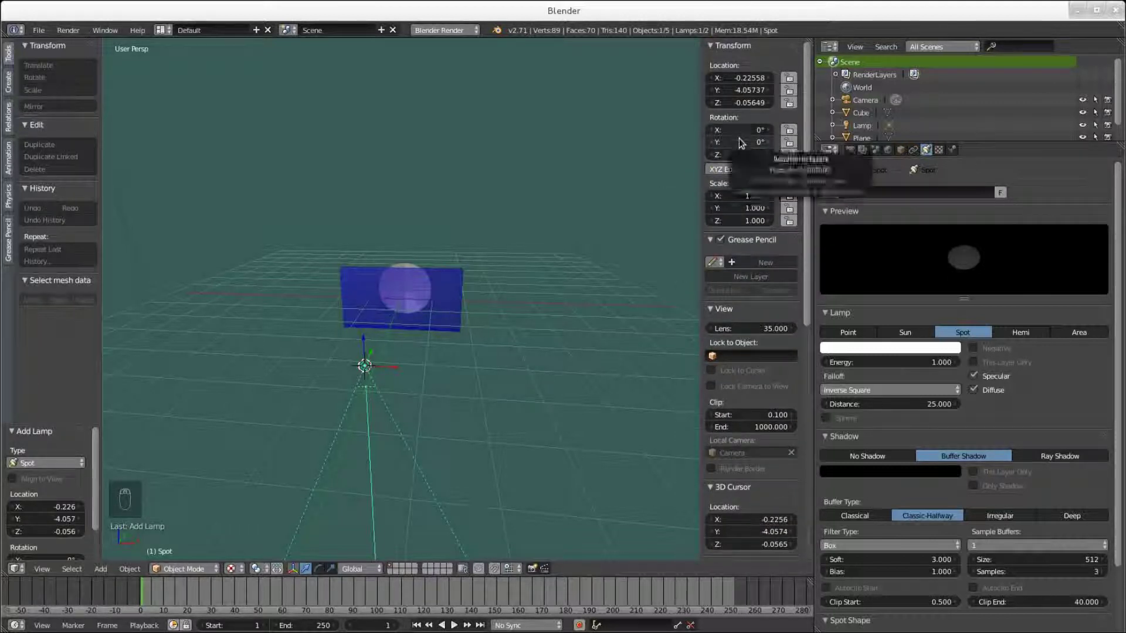
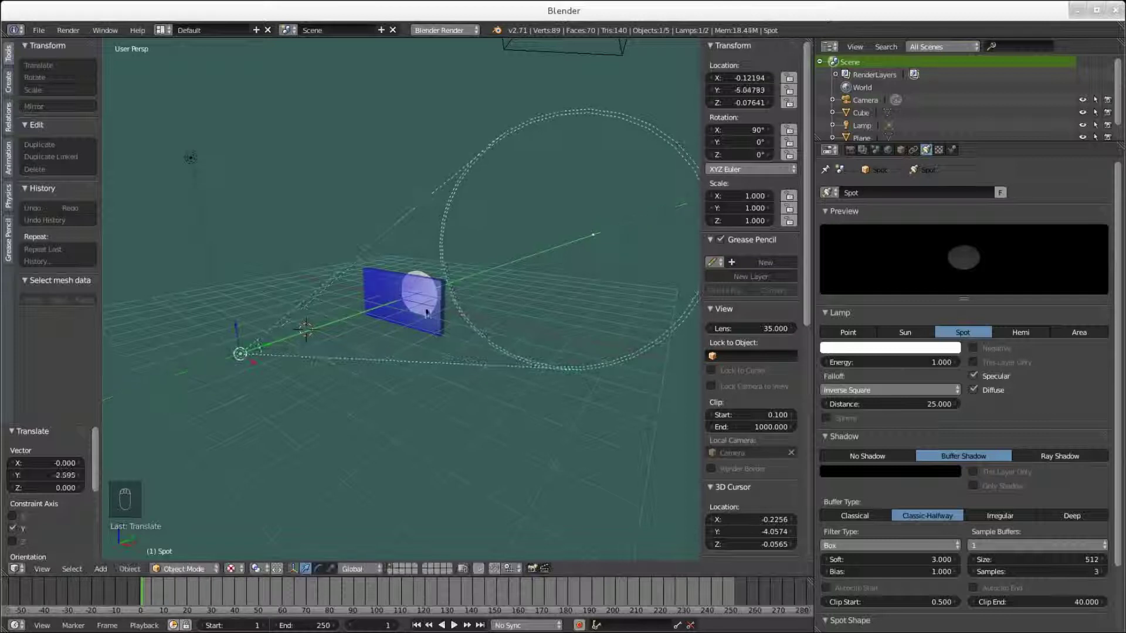
key("s")
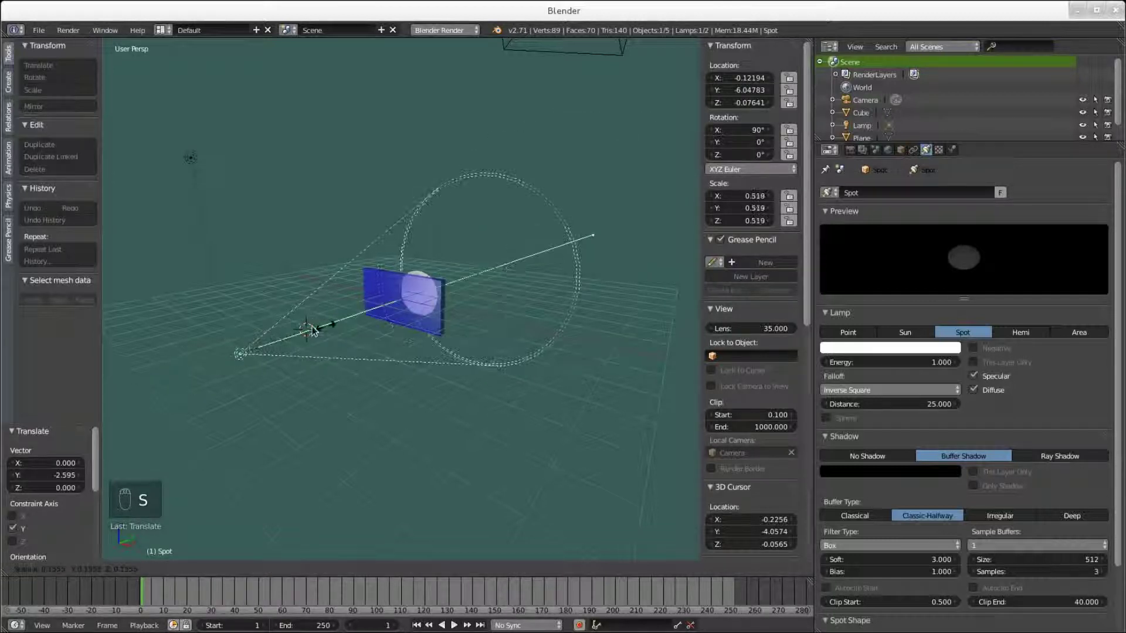
left_click_drag(308, 379, 897, 458)
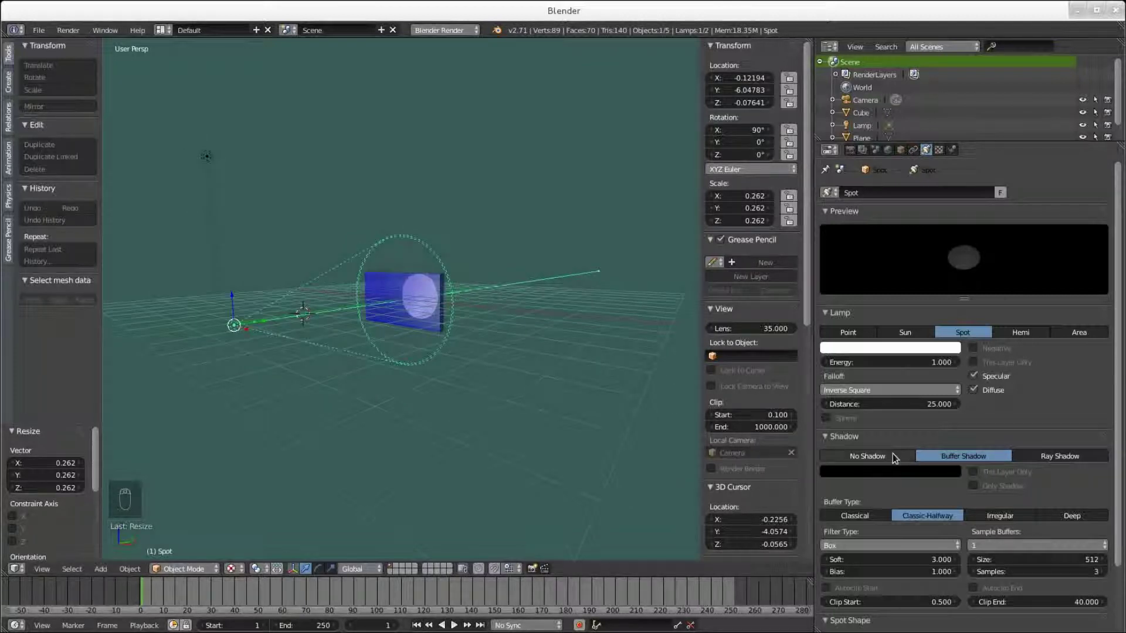
left_click_drag(897, 458, 508, 390)
left_click_drag(468, 379, 1043, 180)
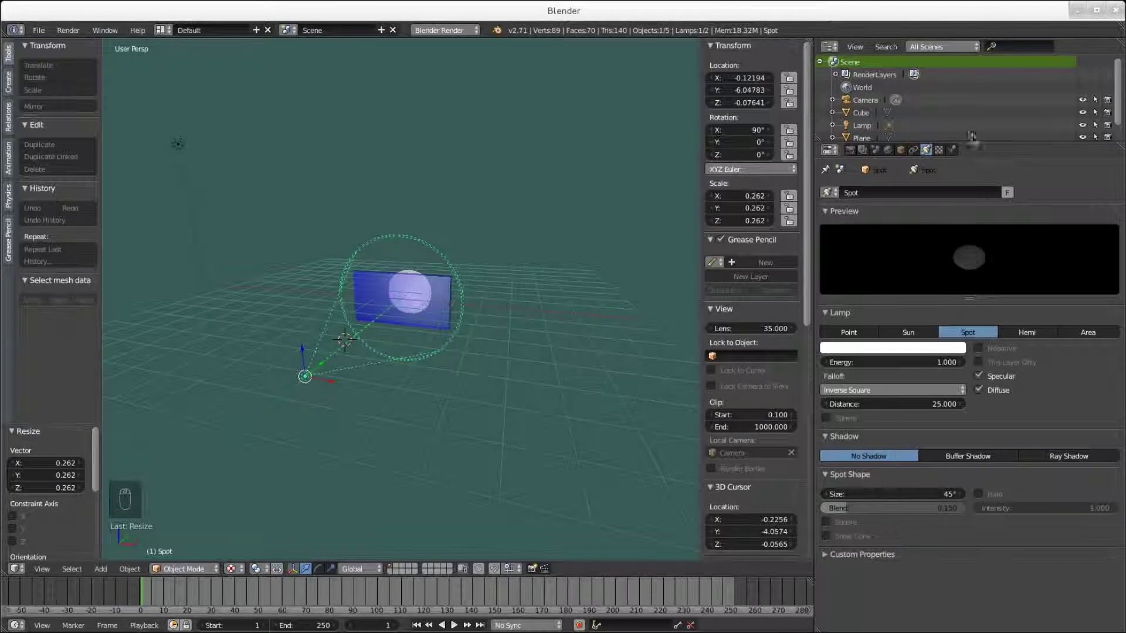
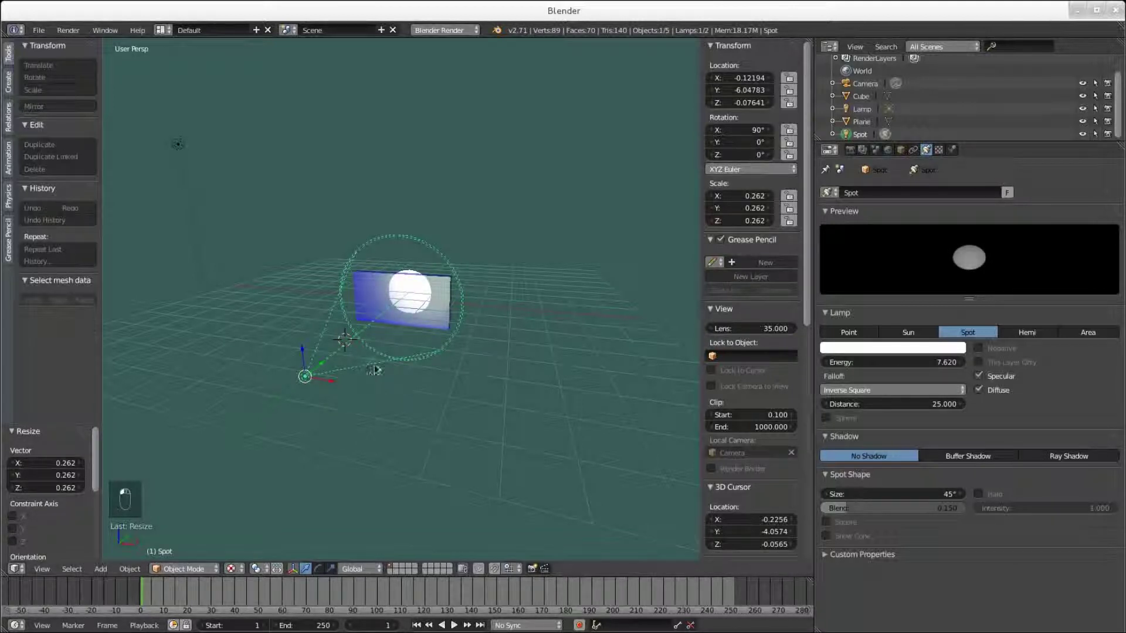
Nudge the spotlight sideways along X to about -0.34 to line up with the disc.
left_click_drag(401, 354, 360, 355)
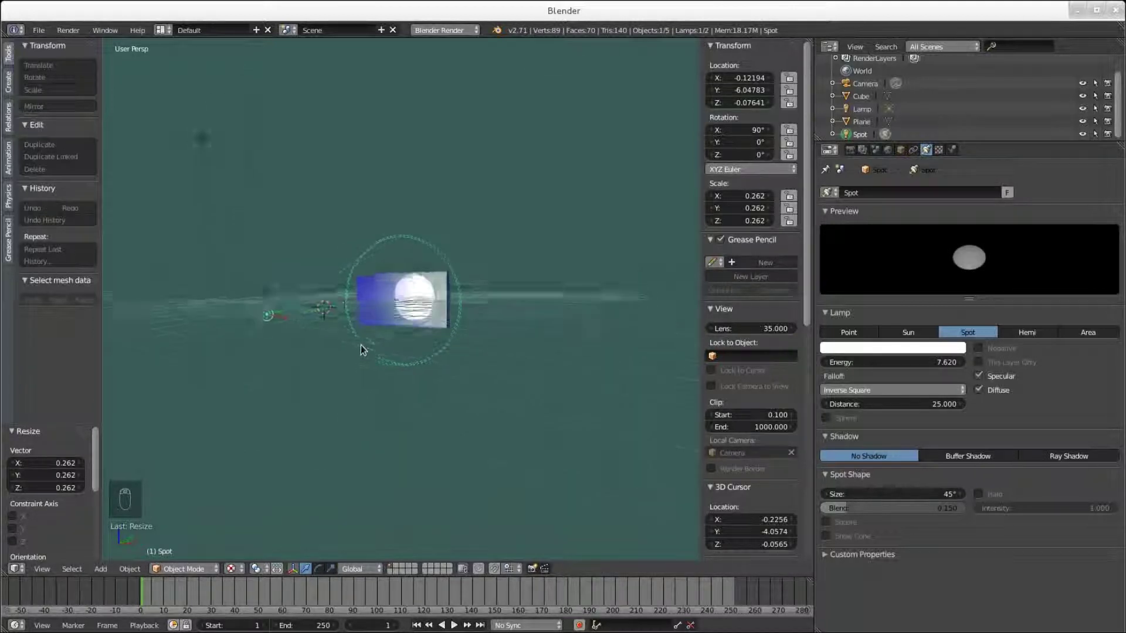
left_click_drag(444, 363, 360, 396)
left_click_drag(360, 396, 267, 389)
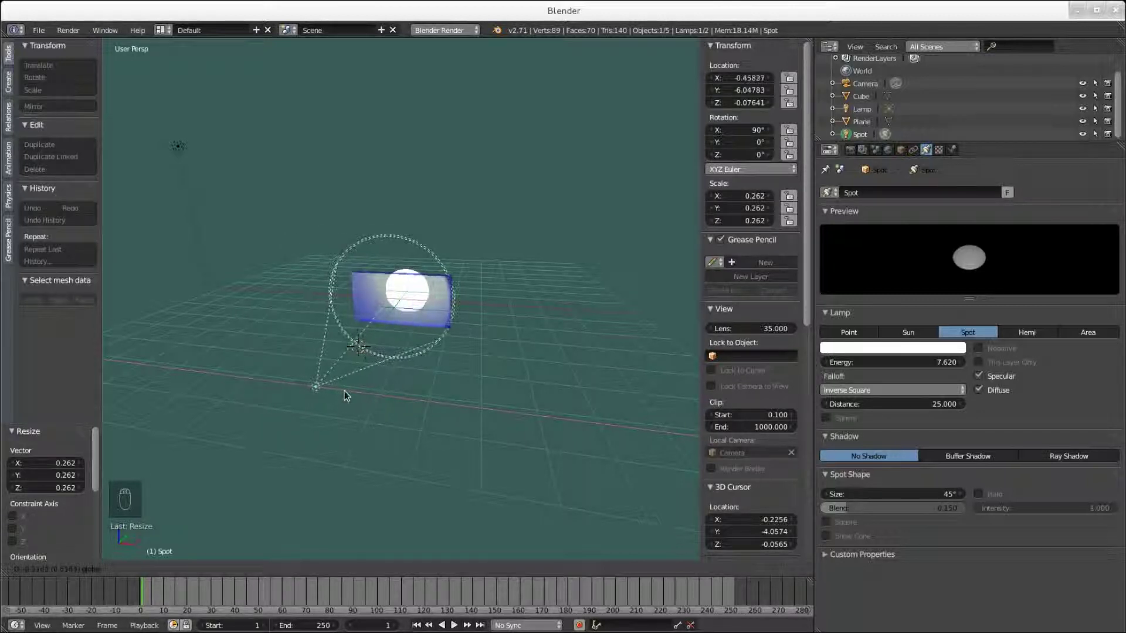
Look around the lit scene and select the blue panel Cube.
left_click_drag(455, 387, 1092, 148)
left_click_drag(1110, 136, 413, 303)
left_click_drag(534, 292, 389, 332)
right_click(402, 315)
left_click_drag(413, 304, 407, 337)
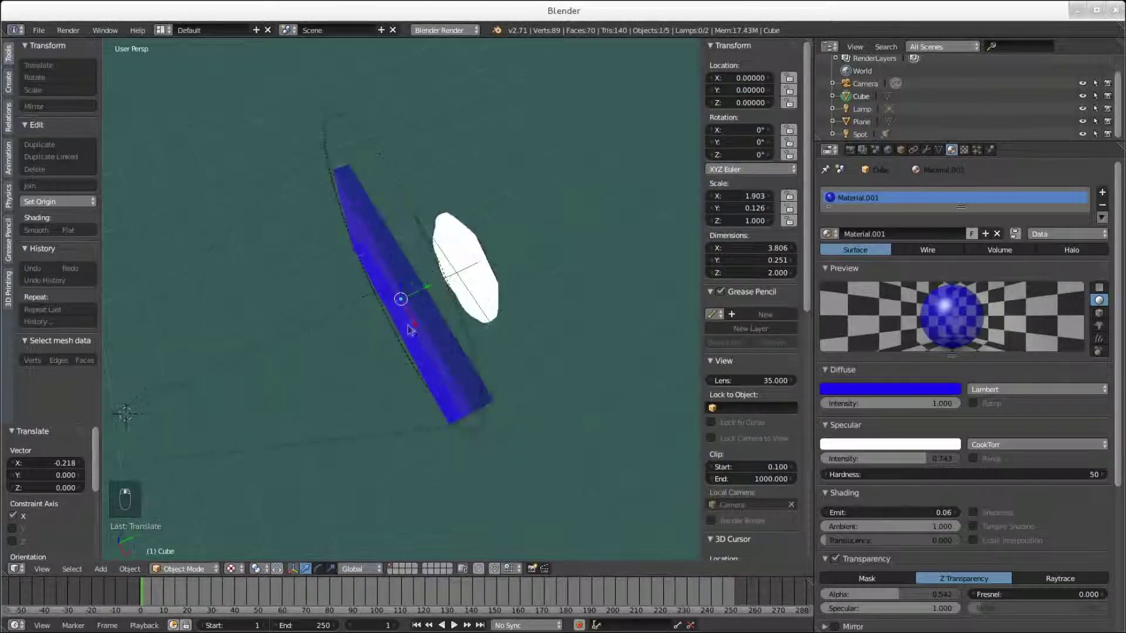
Enter Edit Mode on the blue panel's eight-vertex box mesh ready for loop cuts.
key("Tab")
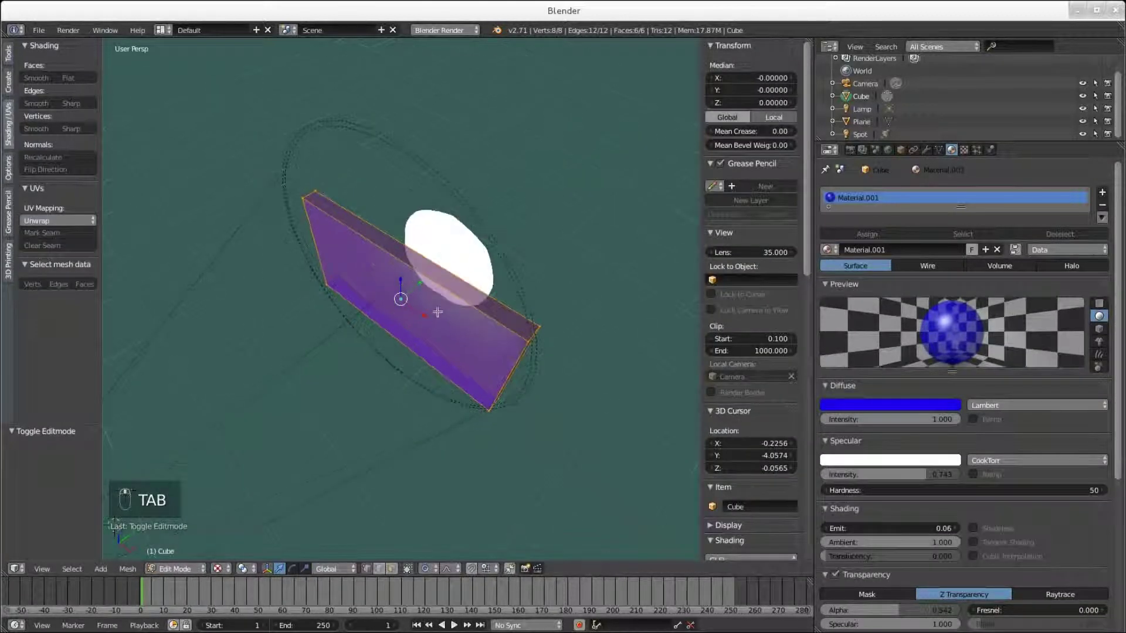
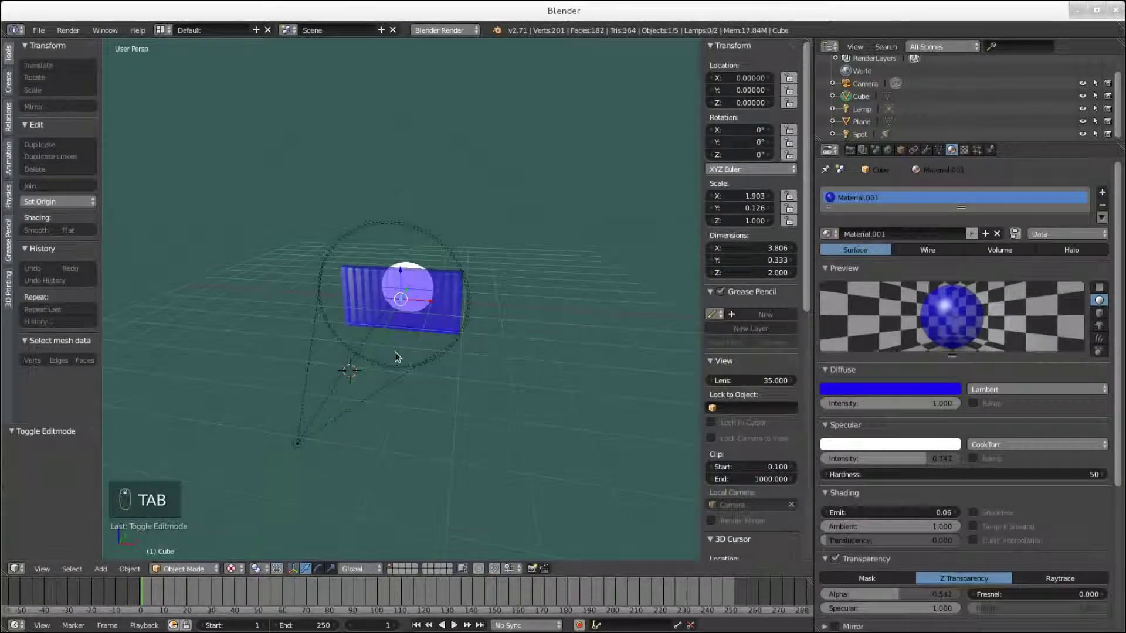
Orbit the view toward the front of the striped panel.
left_click_drag(388, 427, 390, 421)
middle_click(391, 422)
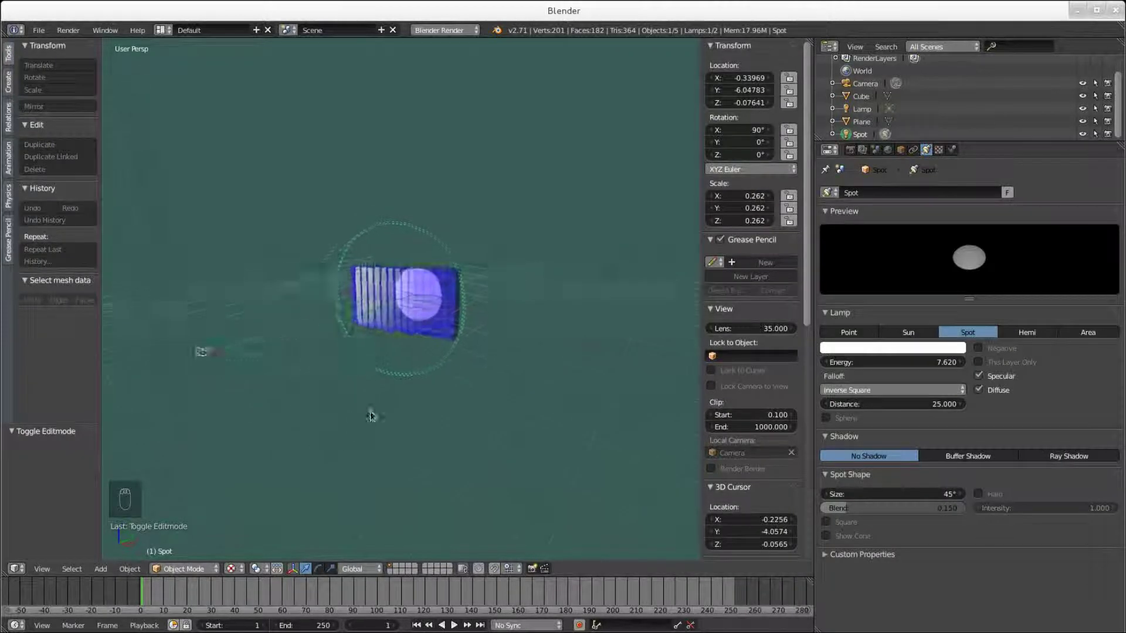
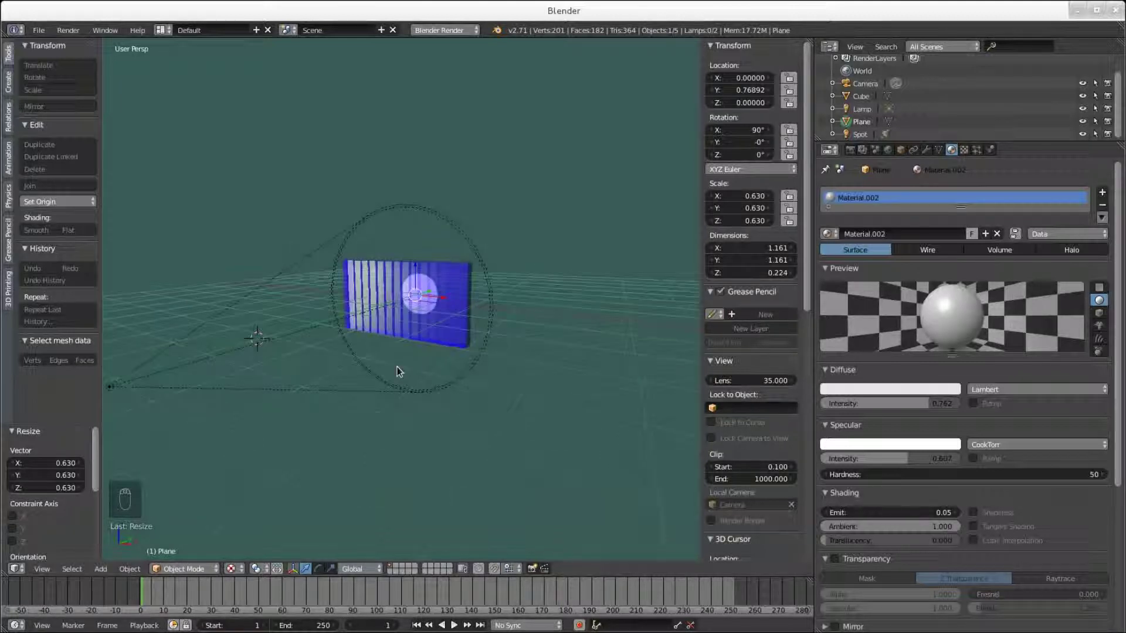
Stretch the white disc along X to about 1.04 wide, making it an oval across the panel.
left_click_drag(435, 331, 432, 326)
left_click_drag(432, 326, 456, 302)
key("s")
left_click(456, 302)
right_click(465, 299)
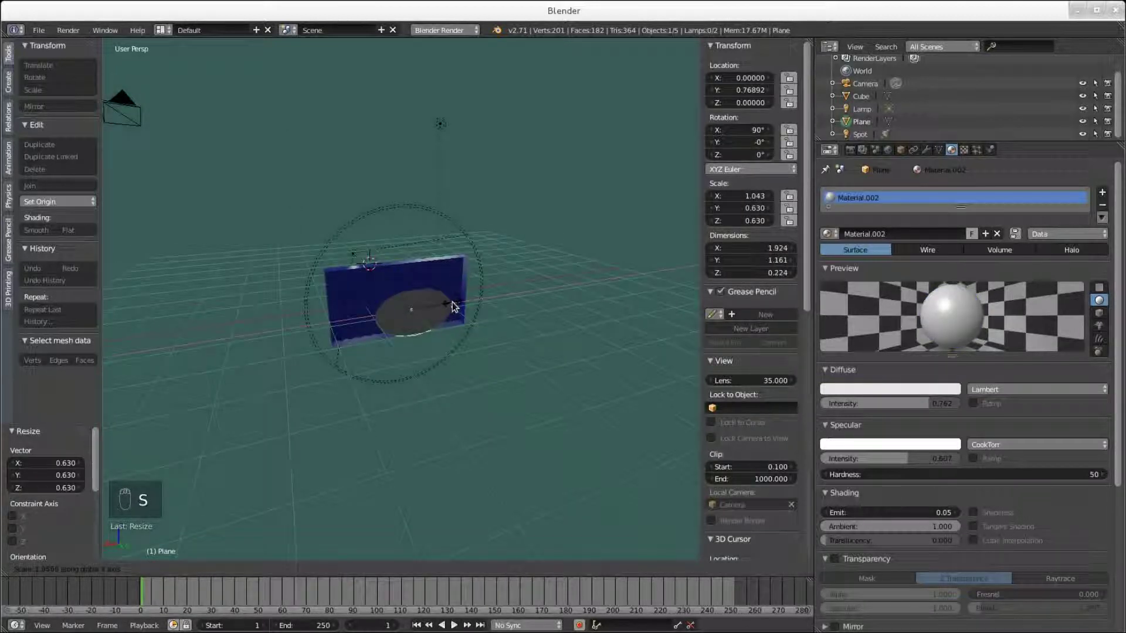
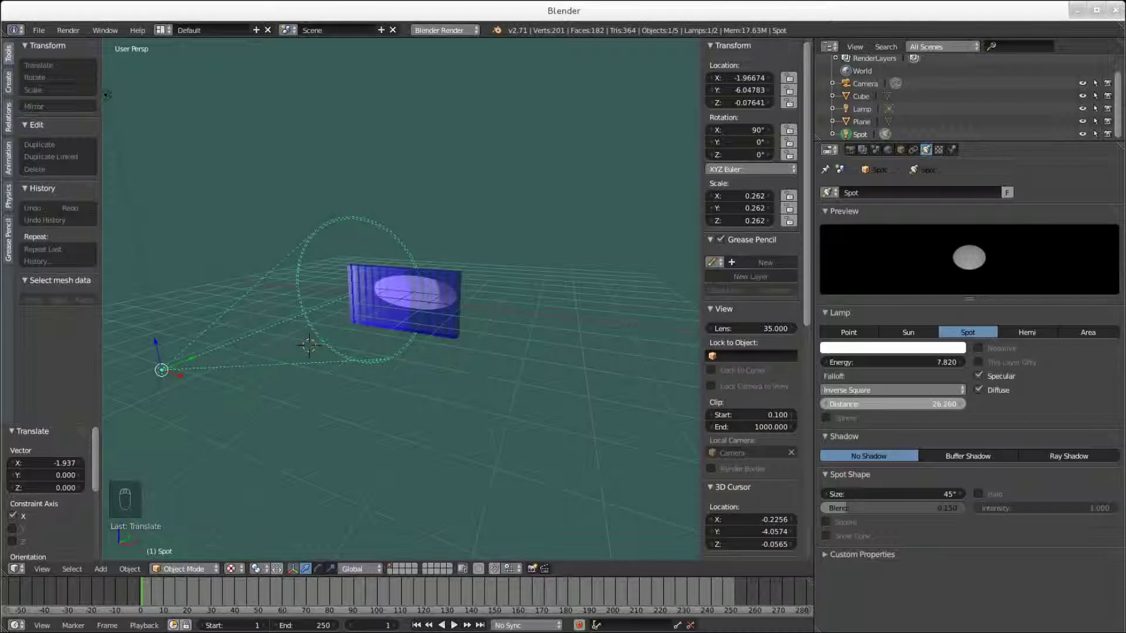
Rotate the spot lamp about Z to roughly -11.3° so it aims onto the striped panel.
left_click_drag(421, 435, 255, 453)
left_click_drag(323, 578, 241, 451)
left_click_drag(260, 434, 286, 380)
left_click_drag(286, 380, 281, 380)
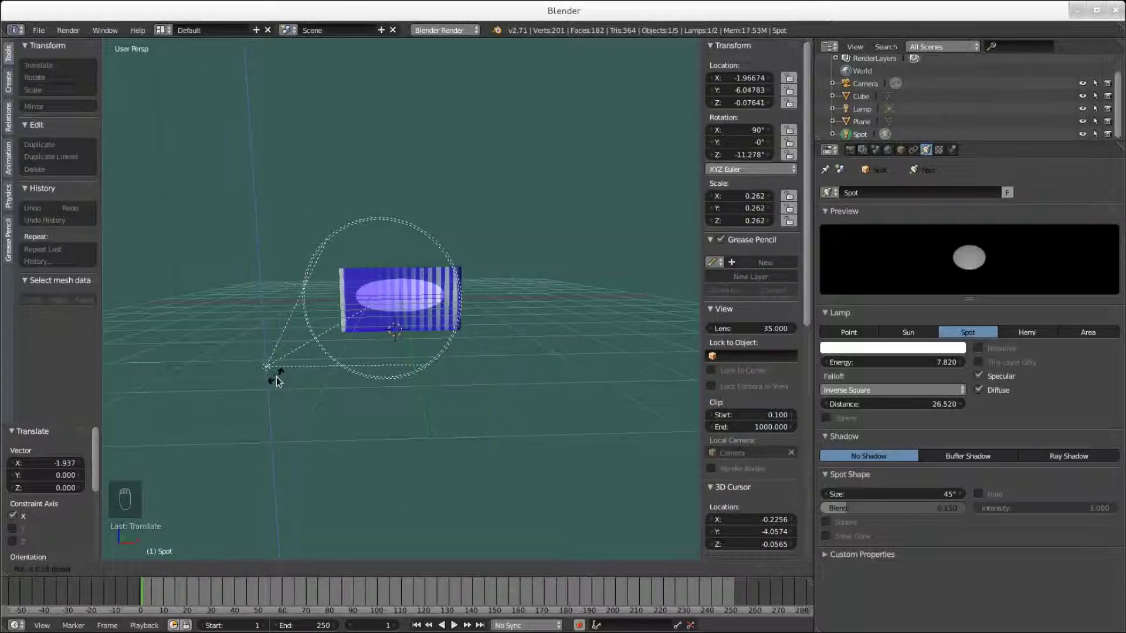
left_click_drag(314, 566, 515, 425)
left_click_drag(429, 427, 460, 426)
right_click(390, 419)
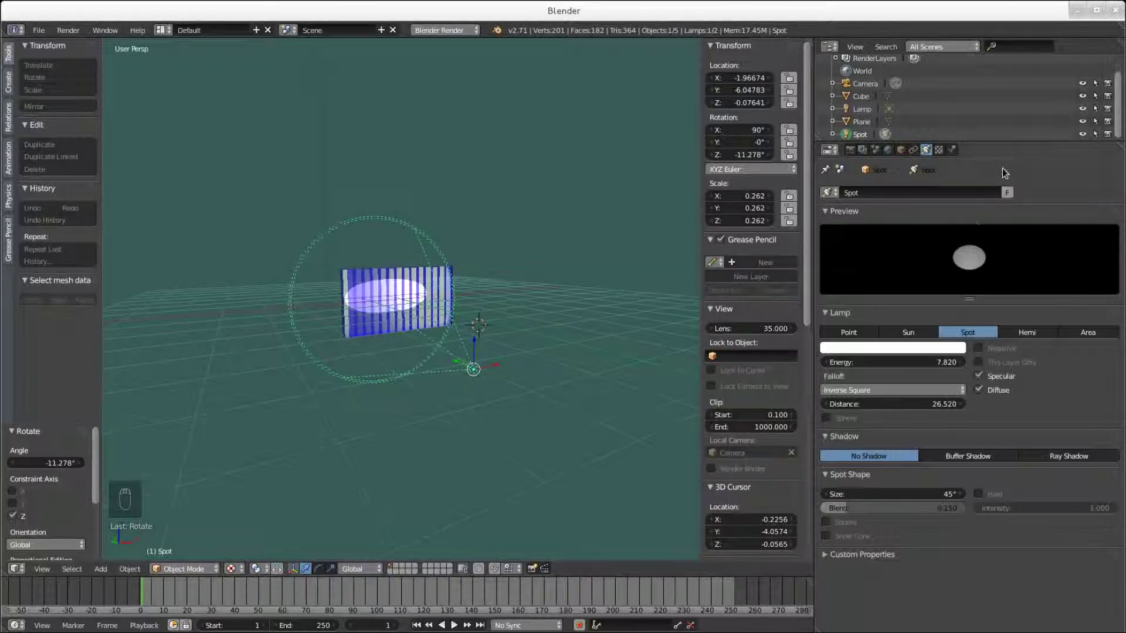
left_click_drag(1111, 141, 538, 330)
left_click_drag(539, 329, 537, 329)
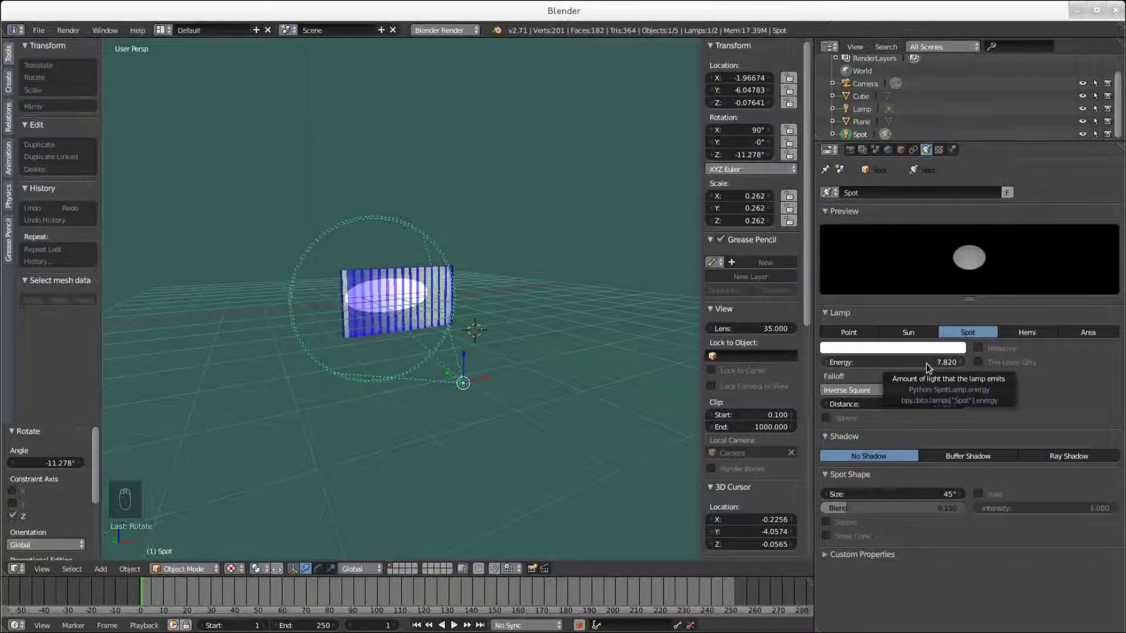
Bring up keyframe options on the spot lamp's Energy value of 7.82.
left_click_drag(923, 366, 908, 368)
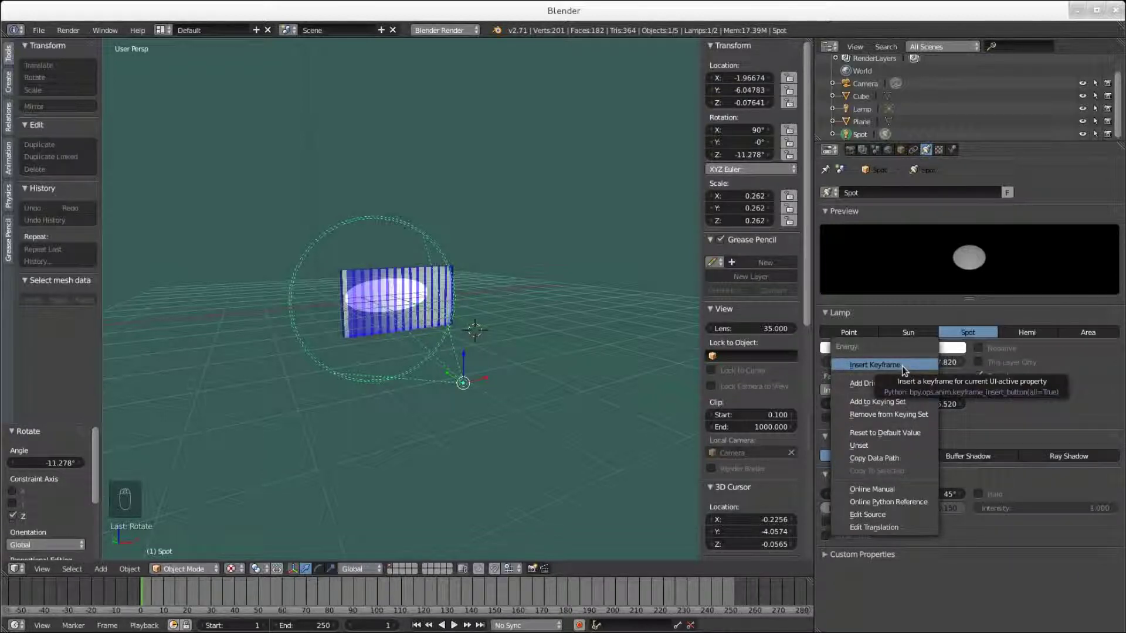
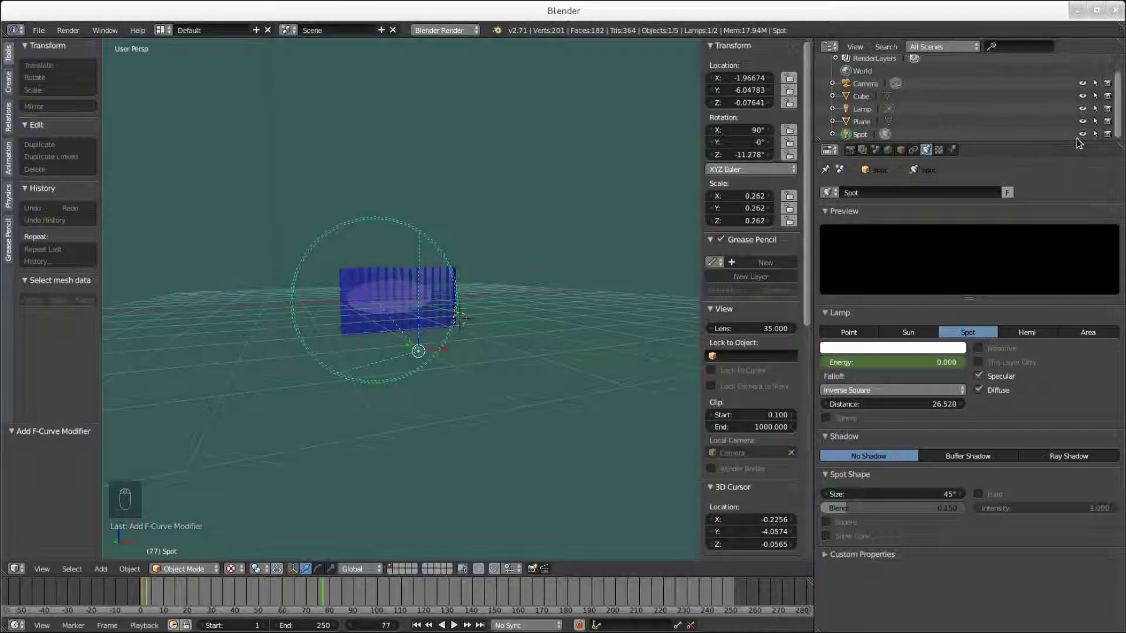
From Top view, place the 3D cursor just beyond the striped panel.
left_click_drag(1085, 135, 535, 360)
left_click_drag(524, 366, 543, 365)
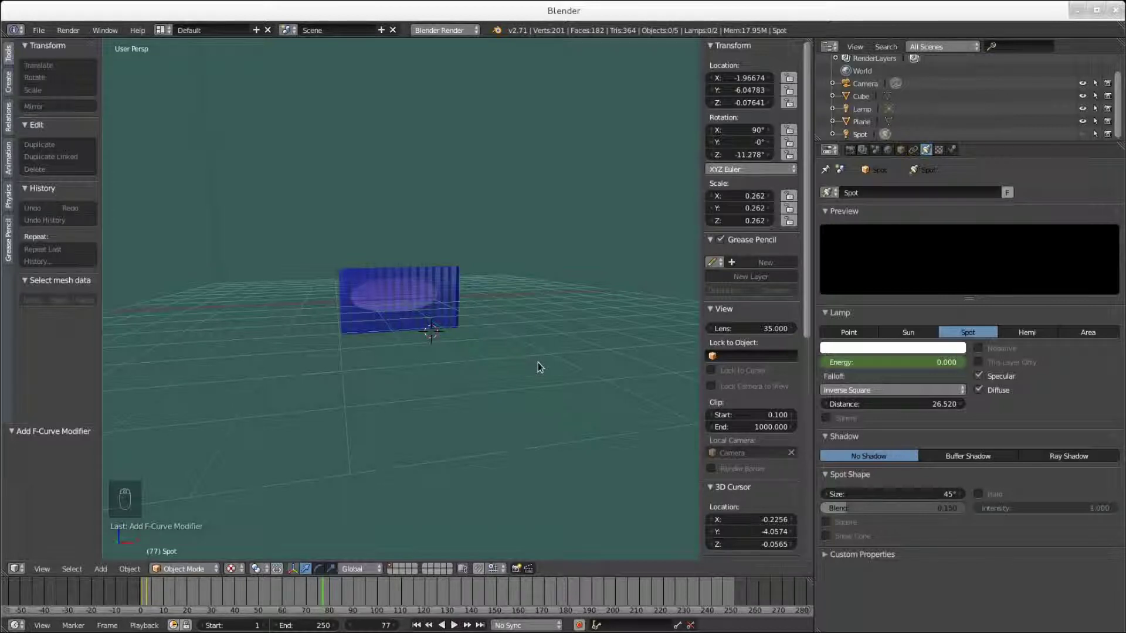
key("KP_7")
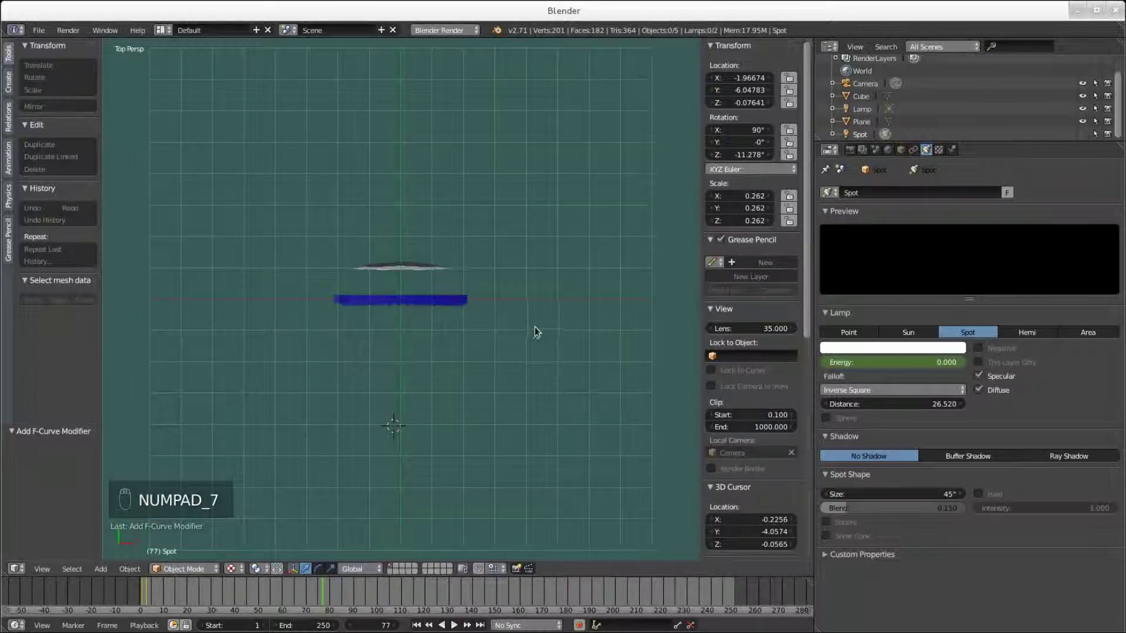
left_click_drag(398, 194, 383, 54)
Add a new mesh plane at the cursor to serve as the floor.
key("shift+a")
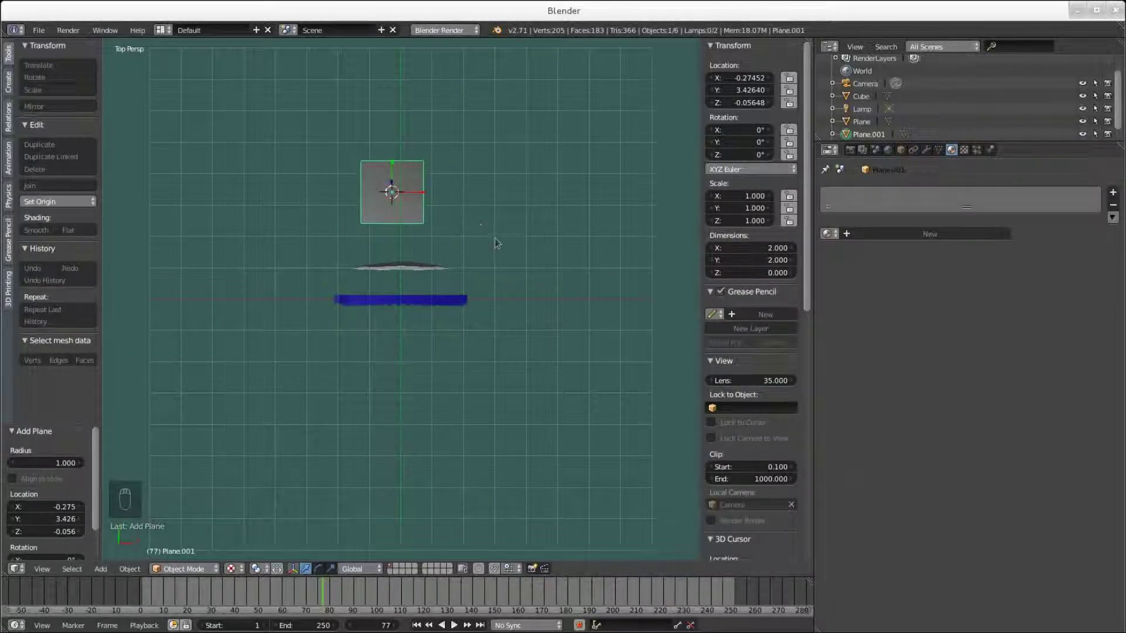
left_click_drag(460, 217, 456, 220)
left_click_drag(928, 241, 550, 261)
left_click_drag(550, 262, 497, 238)
Scale the plane up to about 12.15 into a large black floor below the panel.
key("s")
middle_click(571, 167)
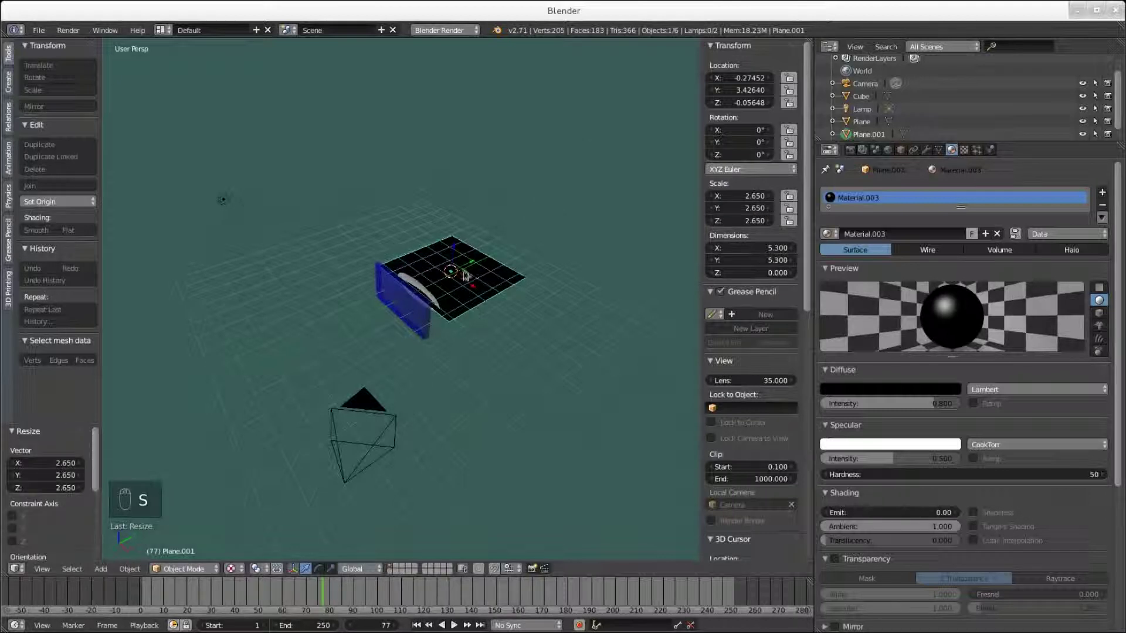
left_click_drag(460, 263, 574, 254)
key("s")
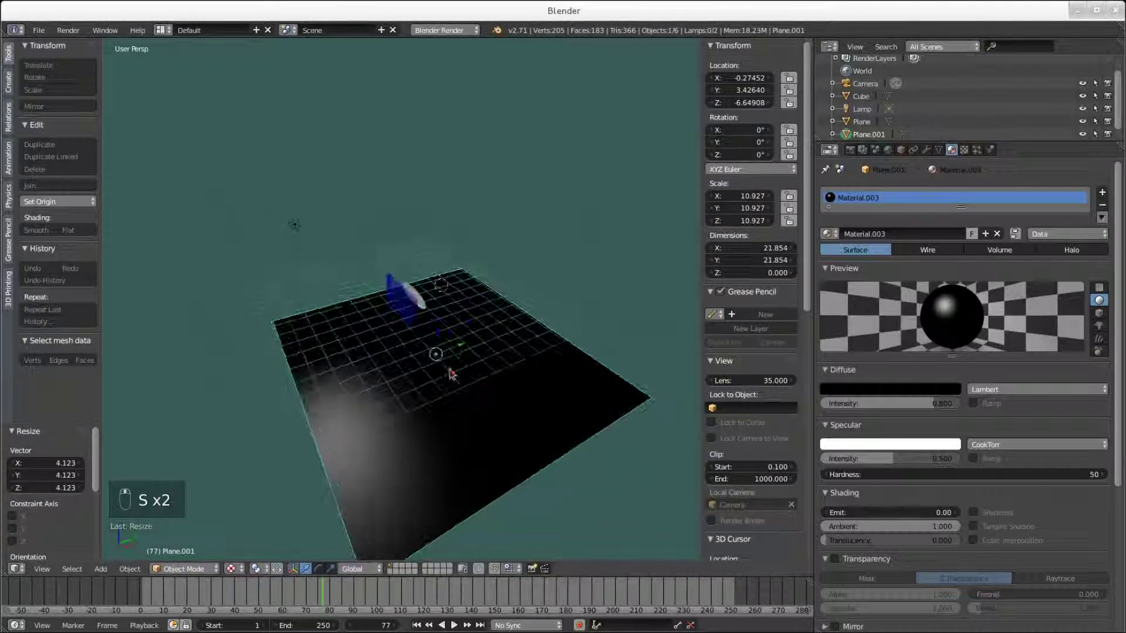
key("s")
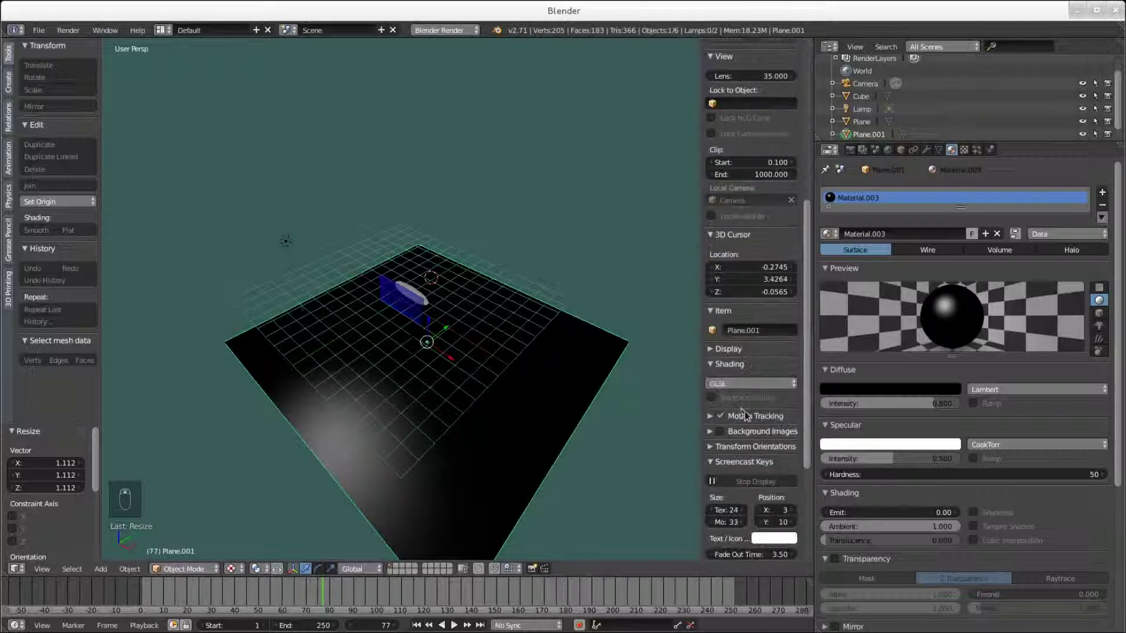
left_click_drag(714, 302, 518, 360)
middle_click(520, 365)
right_click(519, 366)
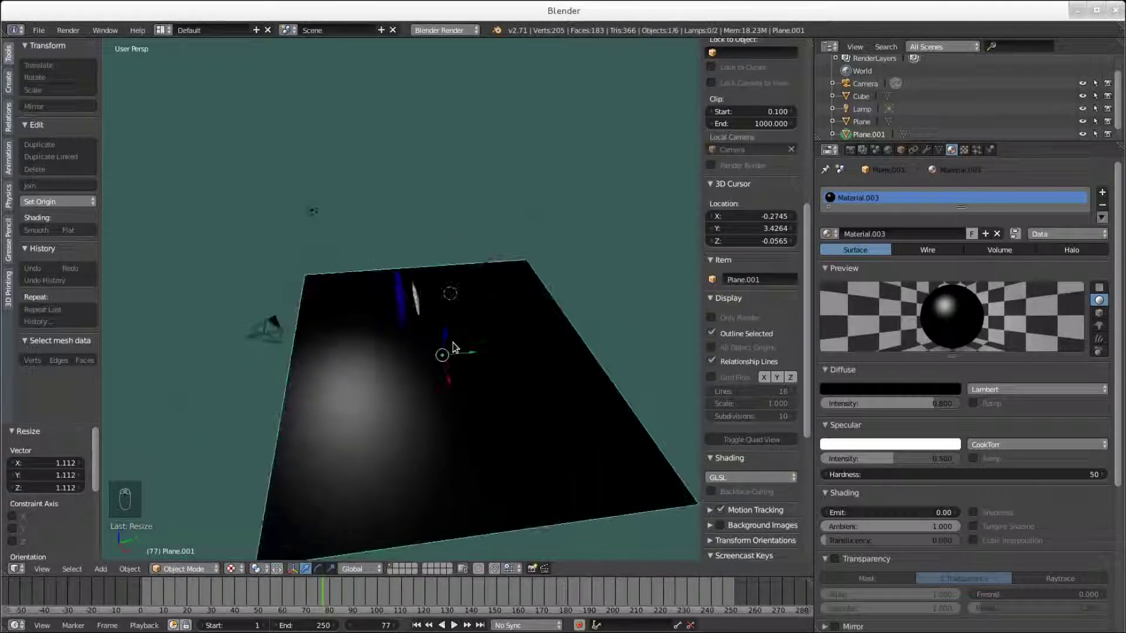
Duplicate the black floor into an upright wall standing behind the panel.
key("shift+d")
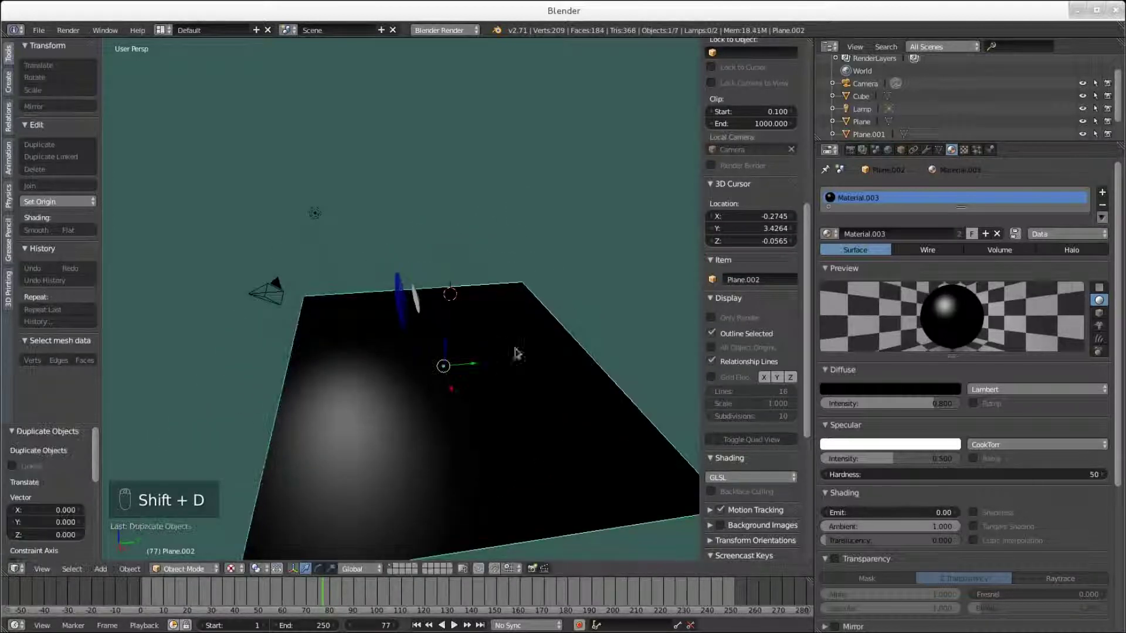
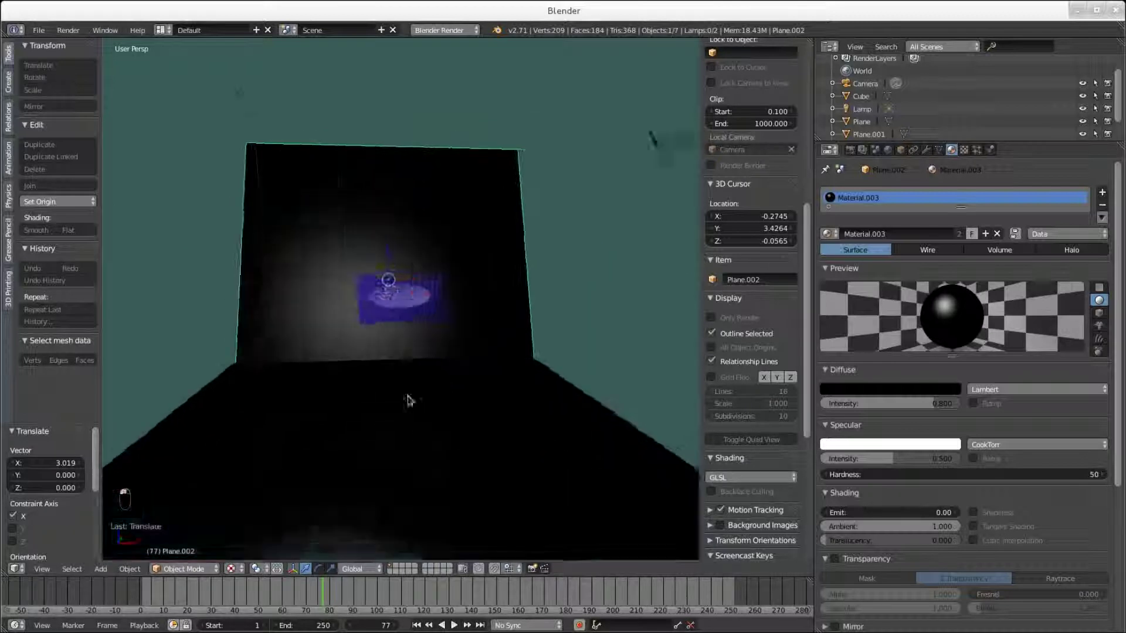
key("a")
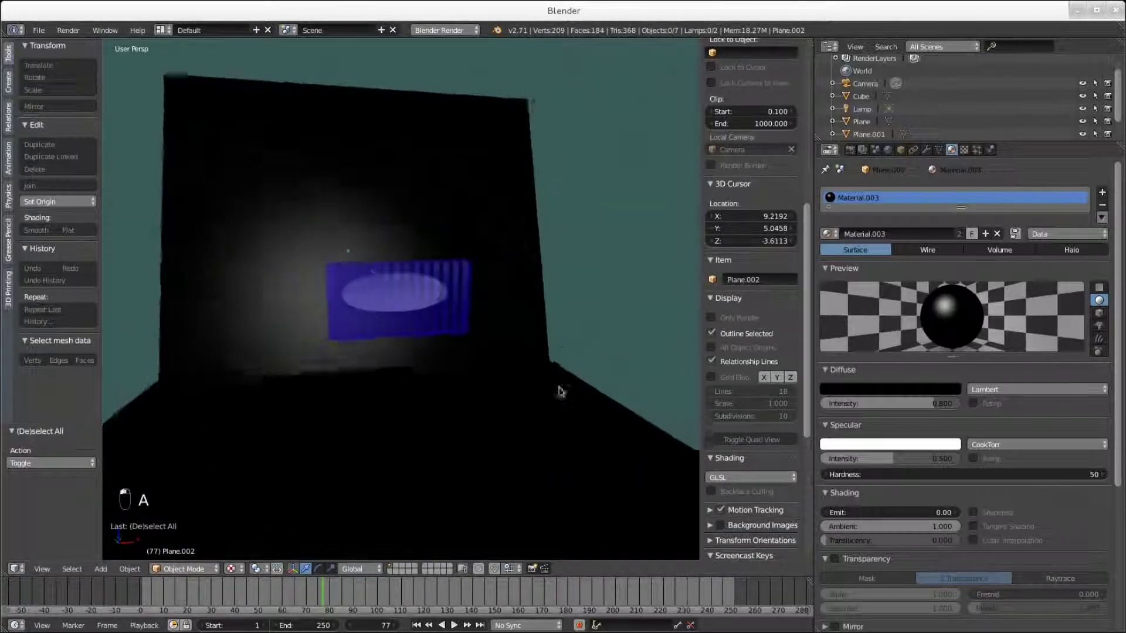
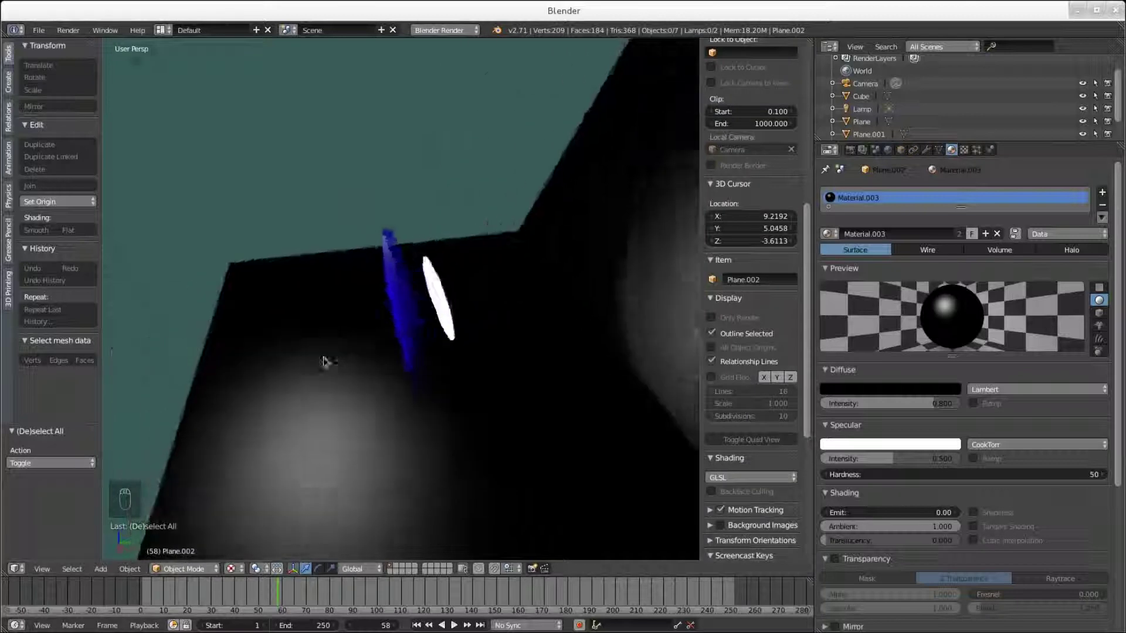
middle_click(436, 321)
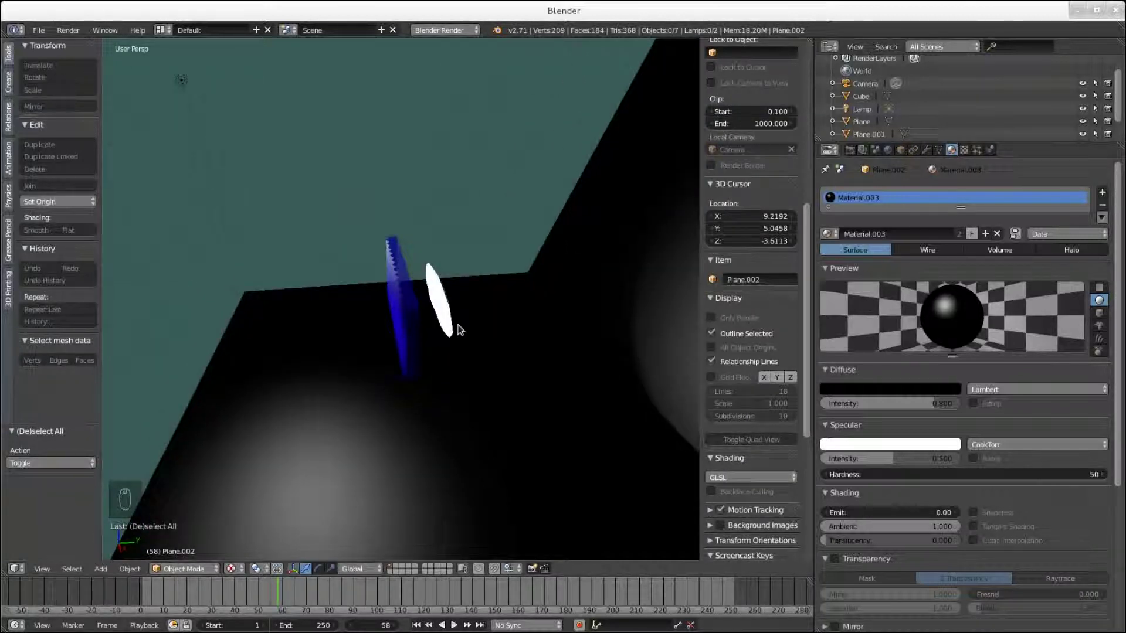
Add a cube near the disc and select the face to be removed.
key("shift+a")
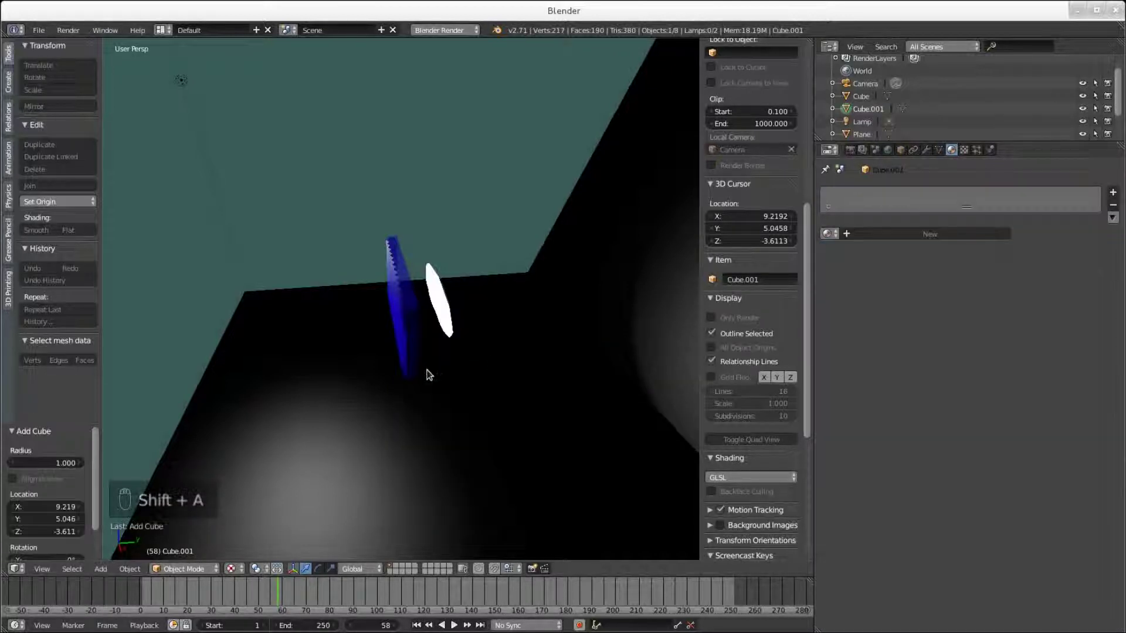
middle_click(519, 489)
middle_click(622, 433)
right_click(623, 433)
left_click_drag(623, 433, 392, 327)
left_click_drag(392, 327, 469, 262)
middle_click(469, 268)
left_click_drag(499, 301, 481, 327)
middle_click(515, 294)
right_click(515, 293)
middle_click(492, 314)
In Edit Mode delete only the selected face, leaving an open-sided box.
key("Tab")
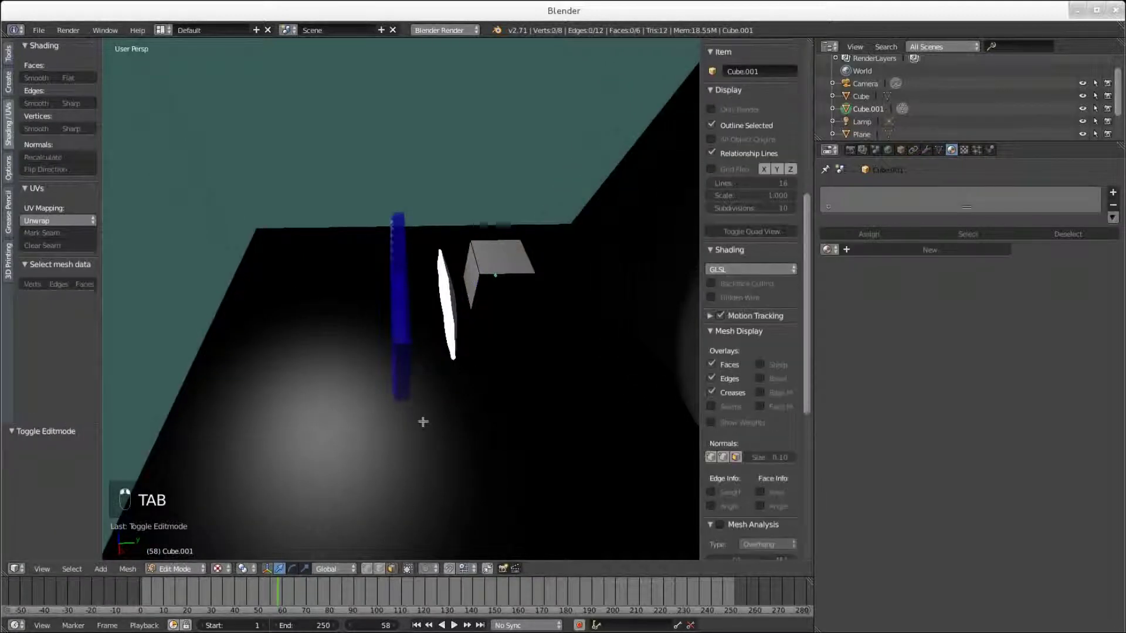
key("x")
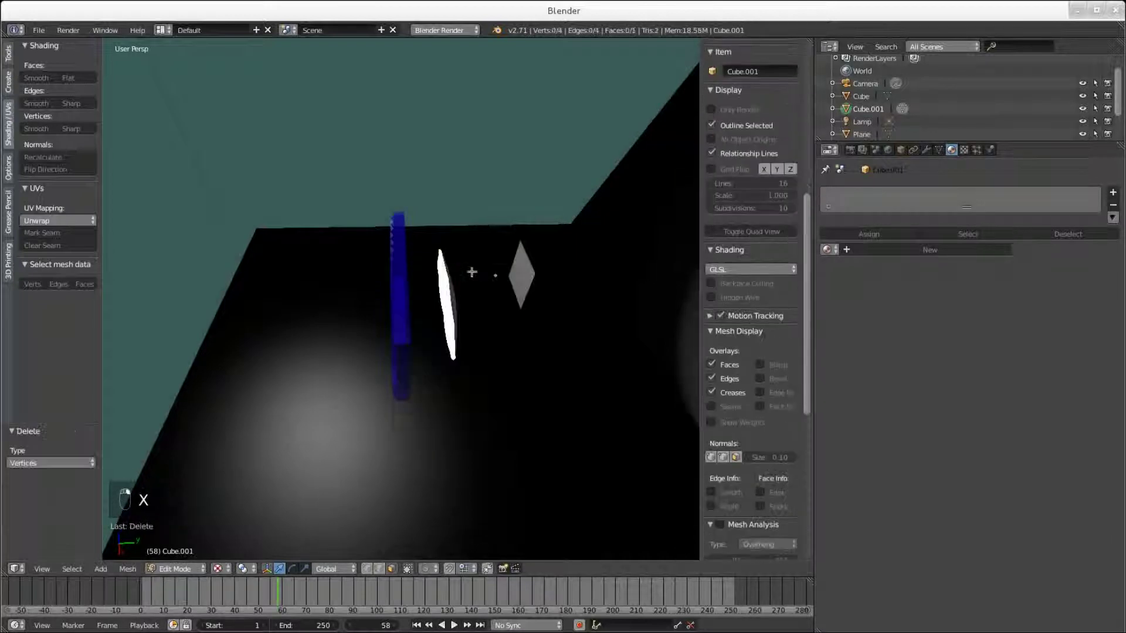
key("ctrl+z")
key("x")
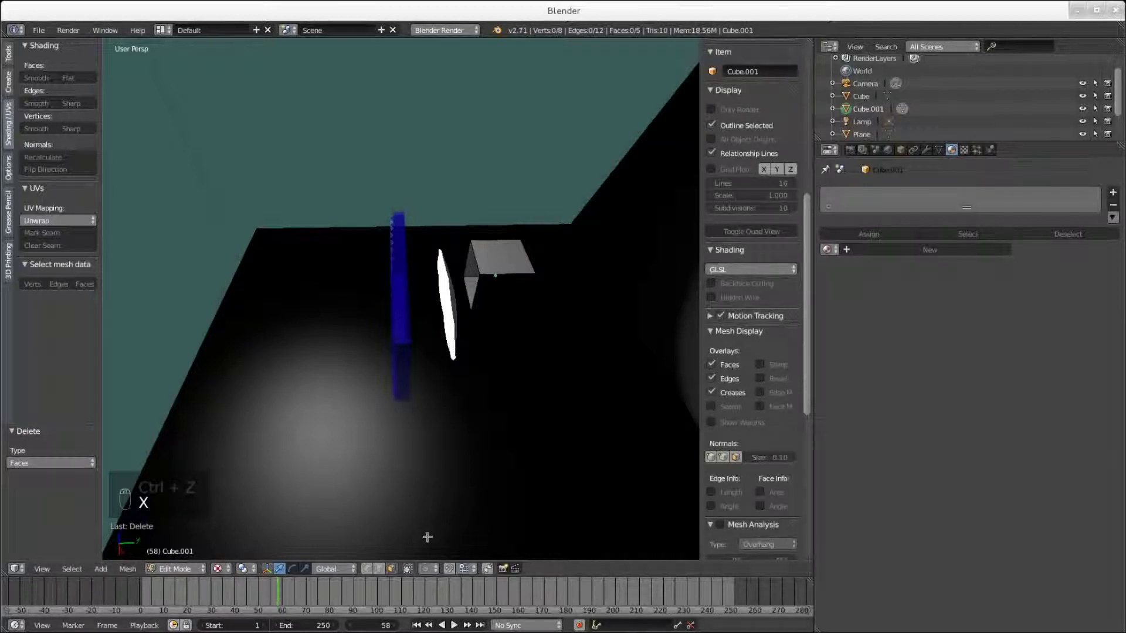
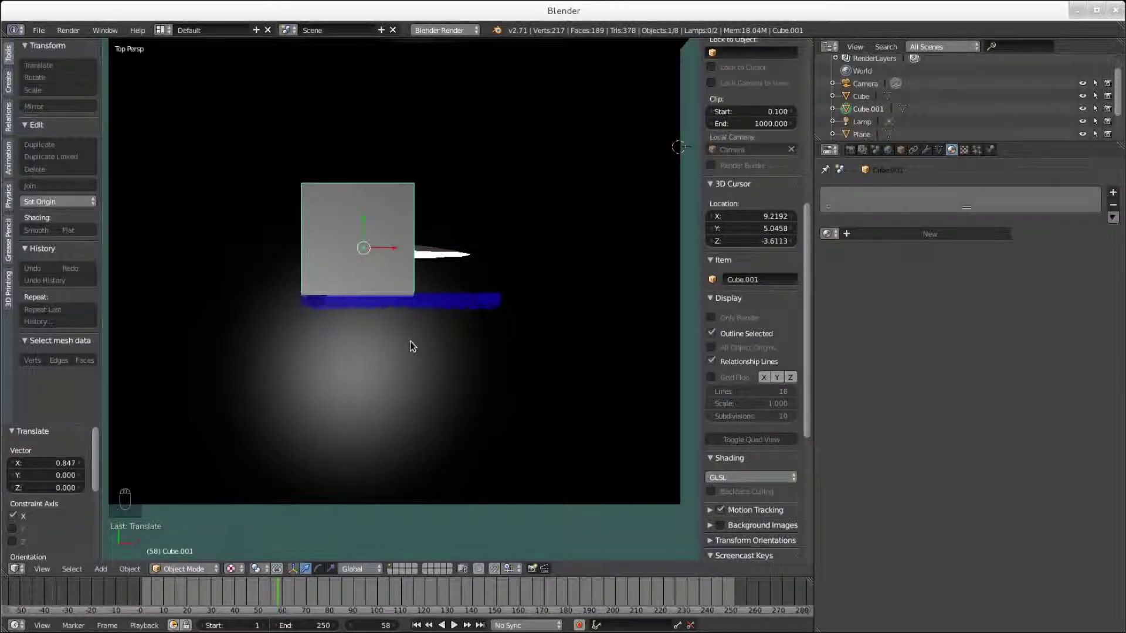
In Front Ortho, raise the box and slide it sideways to cover the disc.
key("KP_1")
left_click_drag(375, 251, 374, 268)
key("KP_5")
left_click_drag(371, 274, 371, 273)
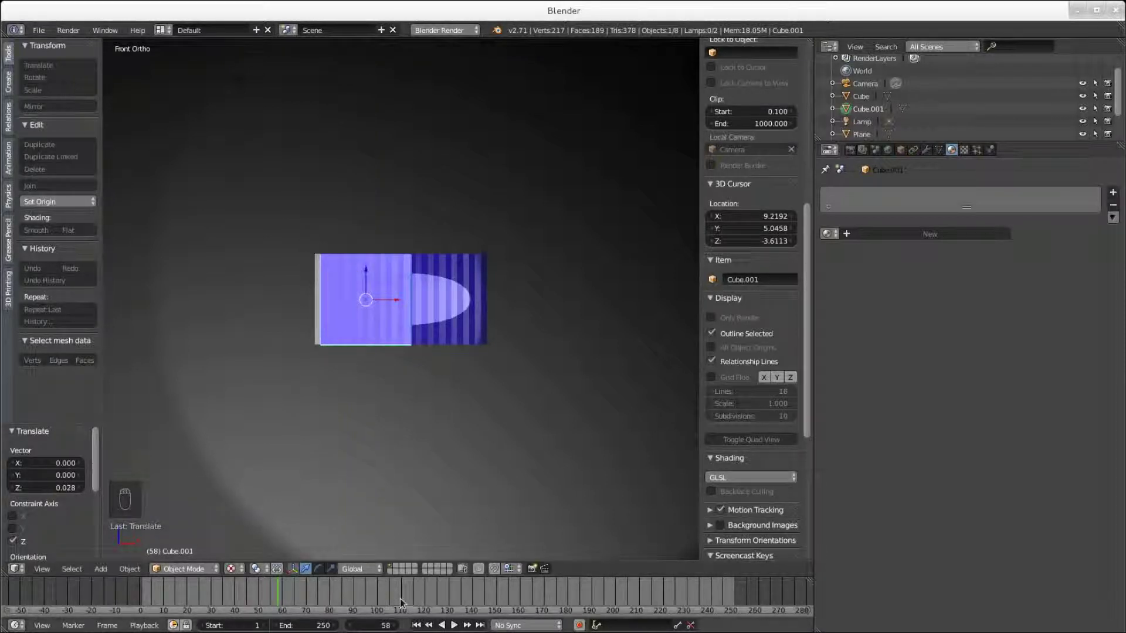
left_click_drag(336, 568, 417, 301)
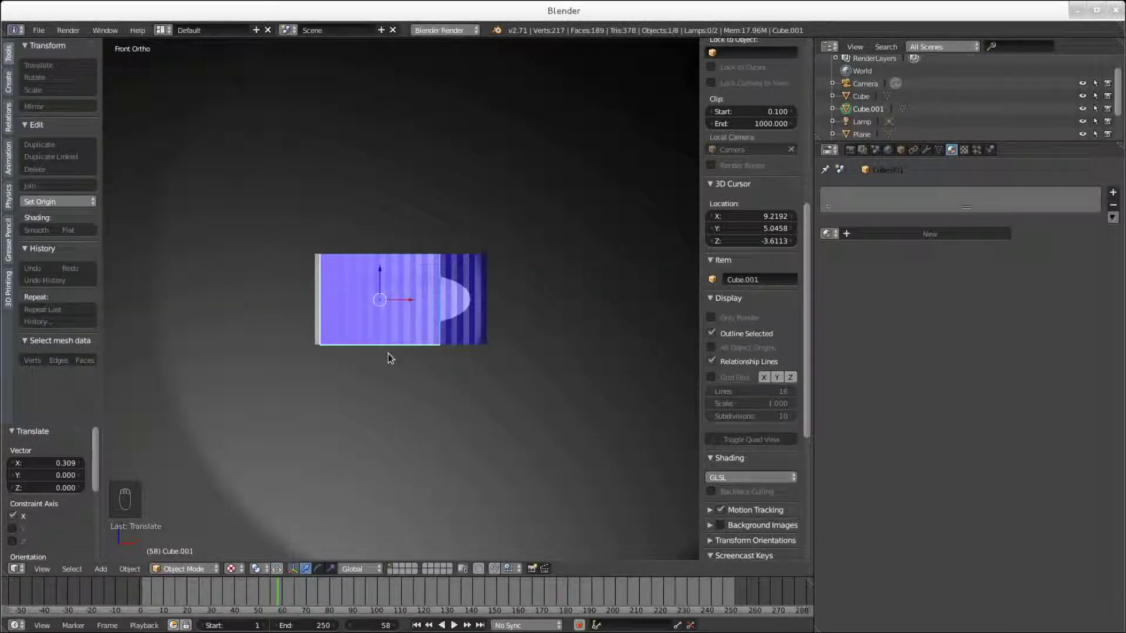
key("Tab")
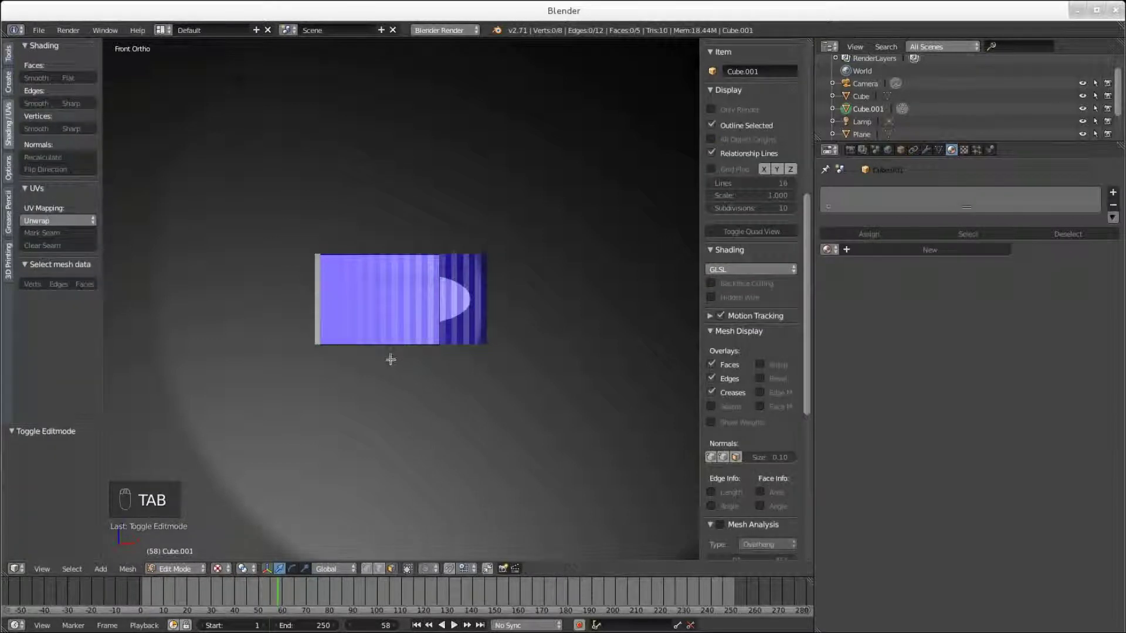
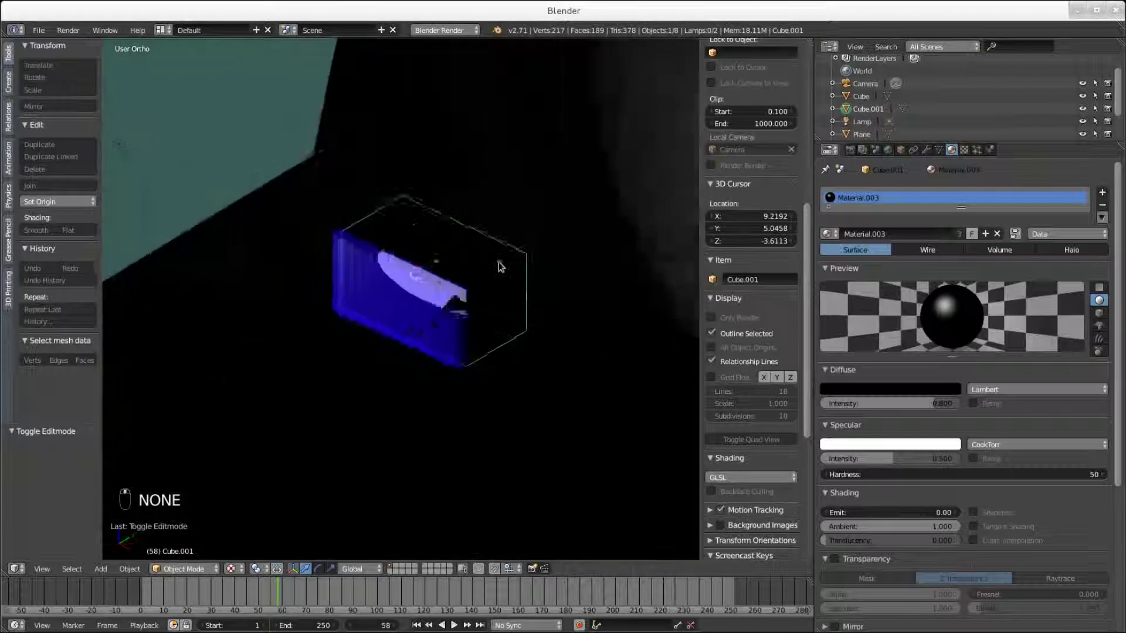
key("Tab")
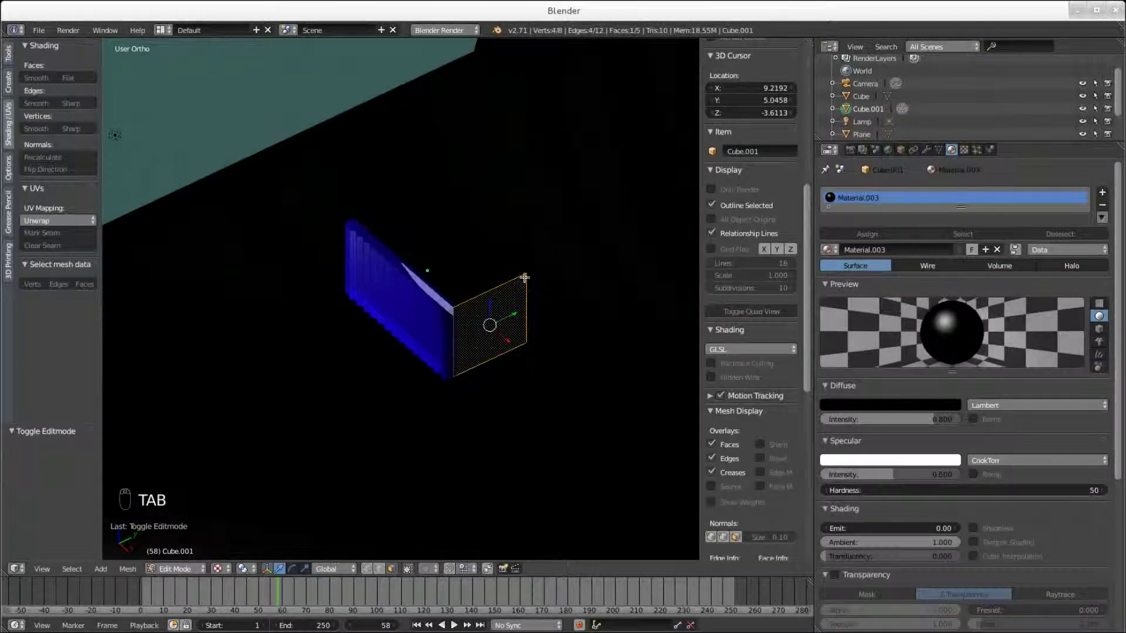
key("Tab")
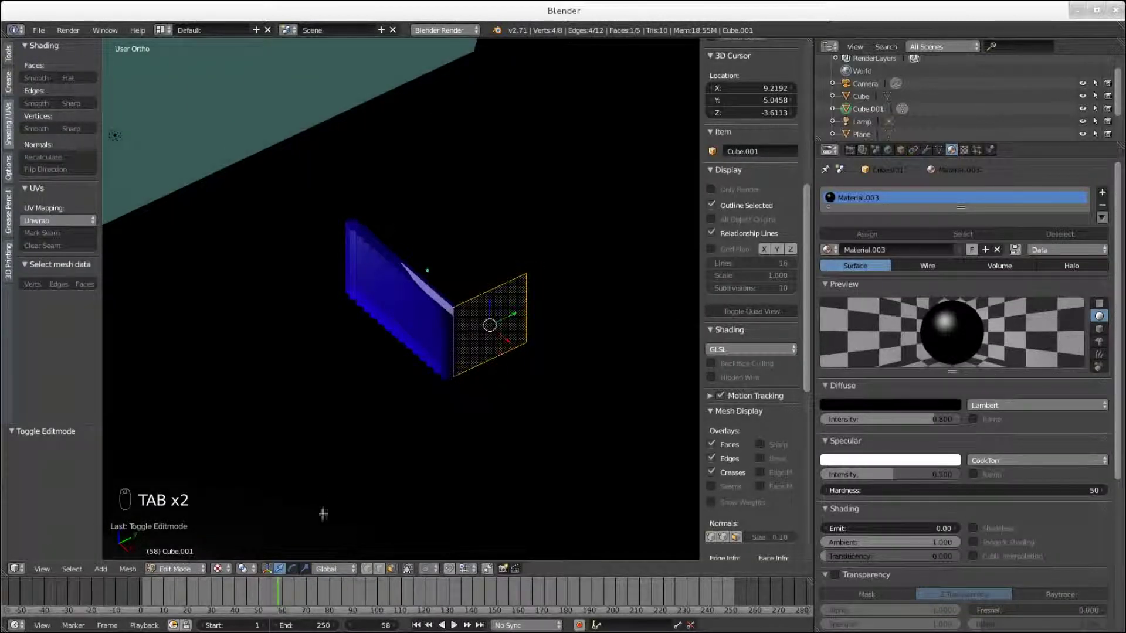
key("Tab")
middle_click(342, 496)
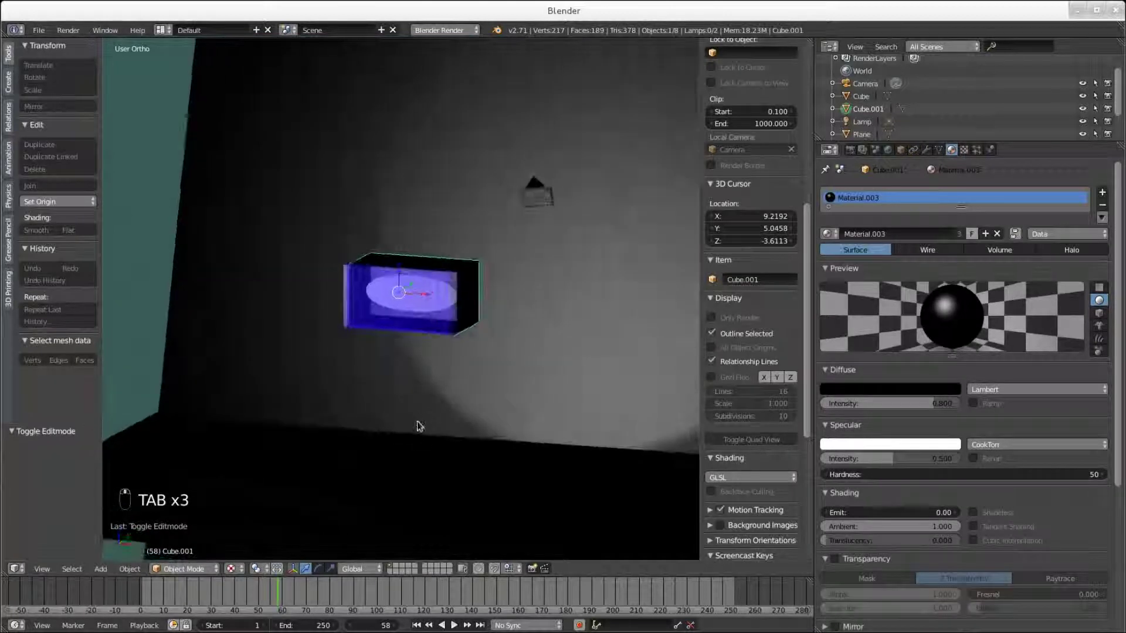